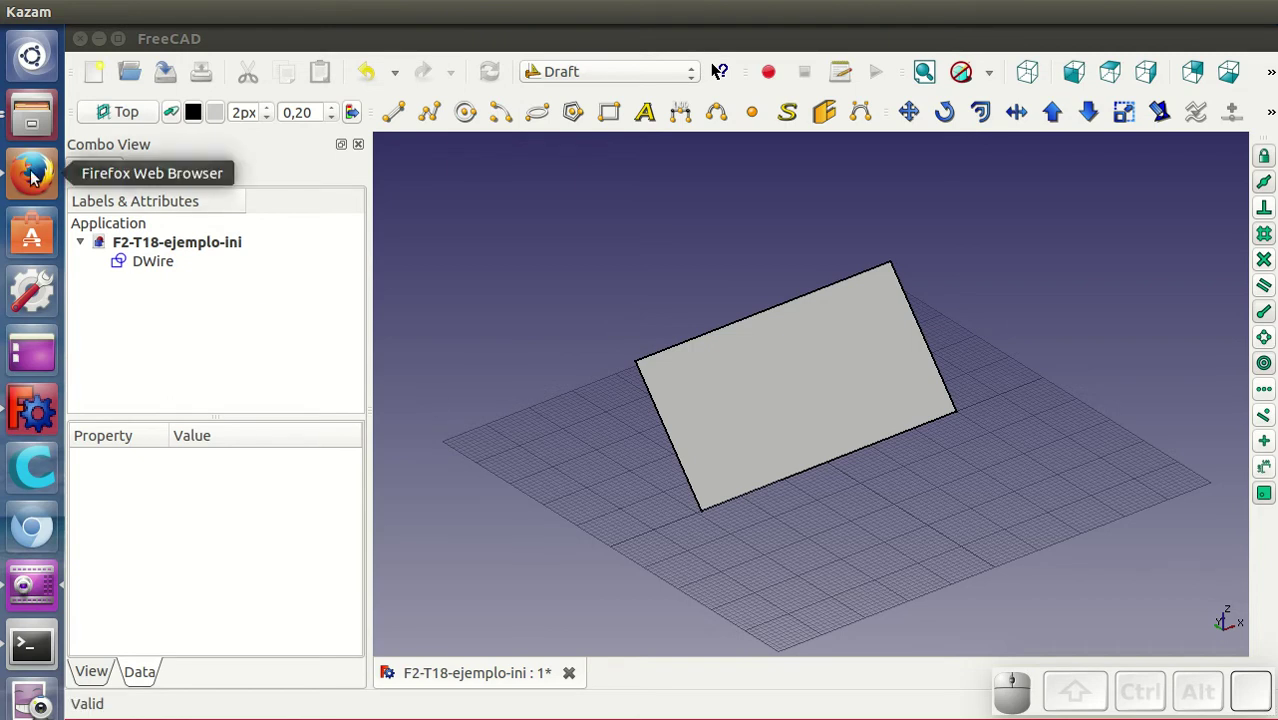
Step: Launch Firefox and scroll through Google Fonts' popular families (Open Sans, Roboto, Slabo)
{"action": "left_click", "coordinate": [39, 174]}
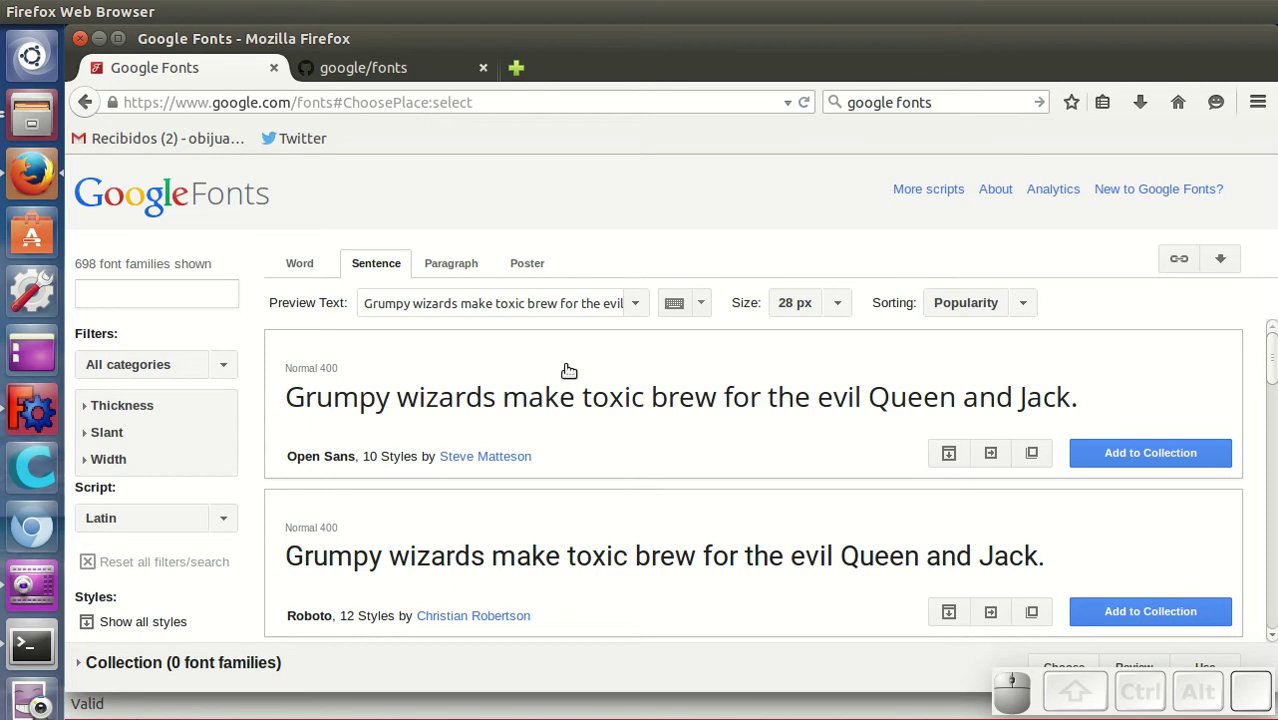
{"action": "scroll", "scroll_direction": "down", "scroll_amount": 3}
{"action": "scroll", "scroll_direction": "up", "scroll_amount": 3}
{"action": "scroll", "scroll_direction": "up", "scroll_amount": 3}
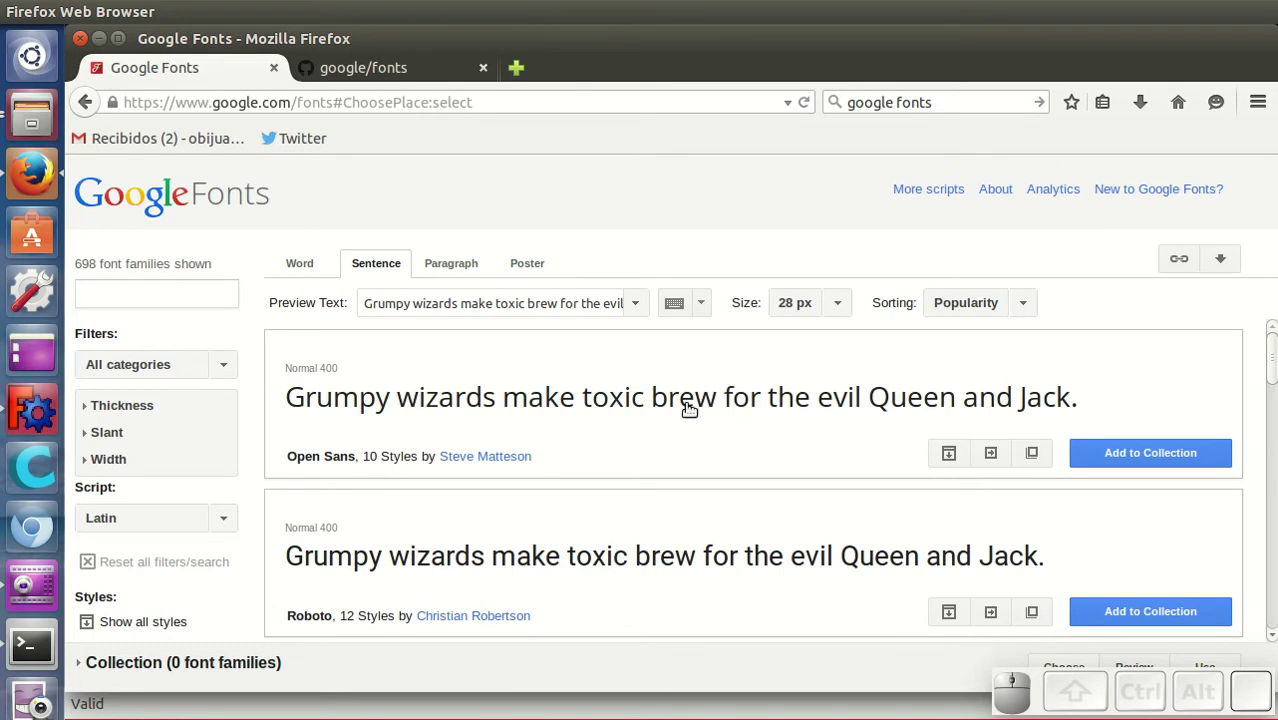
{"action": "scroll", "scroll_direction": "down", "scroll_amount": 3}
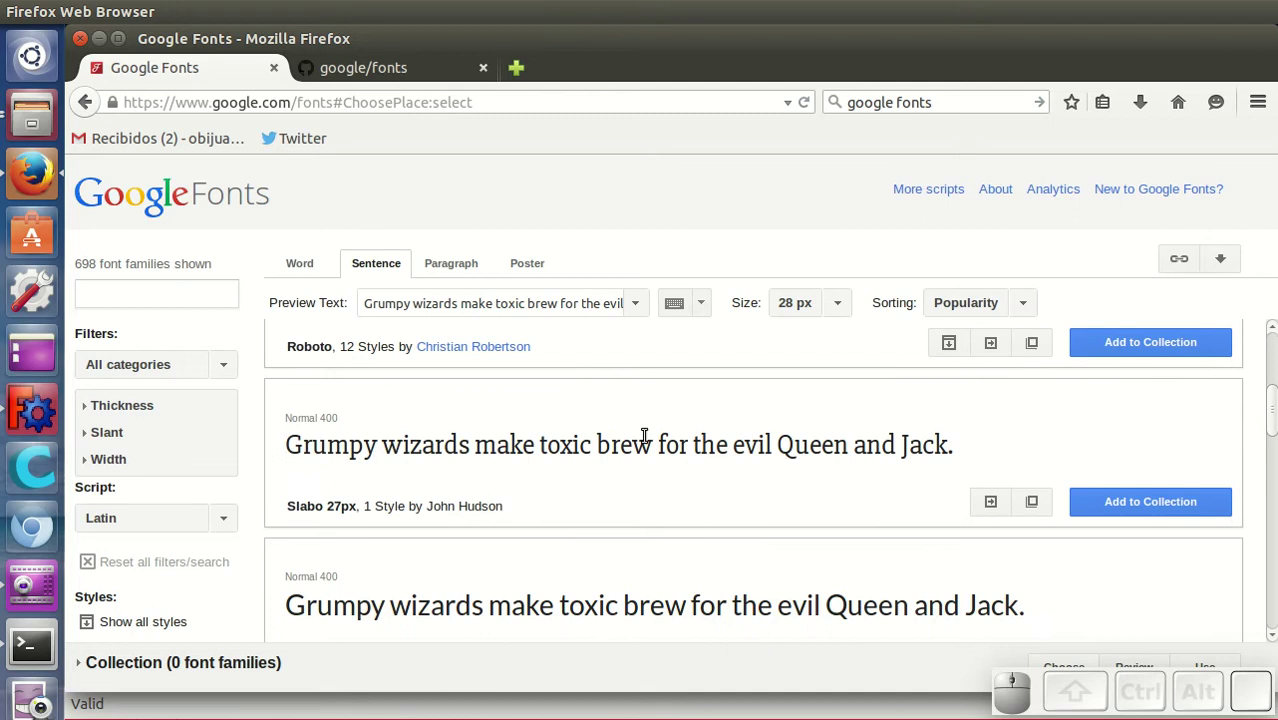
{"action": "scroll", "scroll_direction": "up", "scroll_amount": 3}
{"action": "scroll", "scroll_direction": "down", "scroll_amount": 3}
{"action": "scroll", "scroll_direction": "down", "scroll_amount": 3}
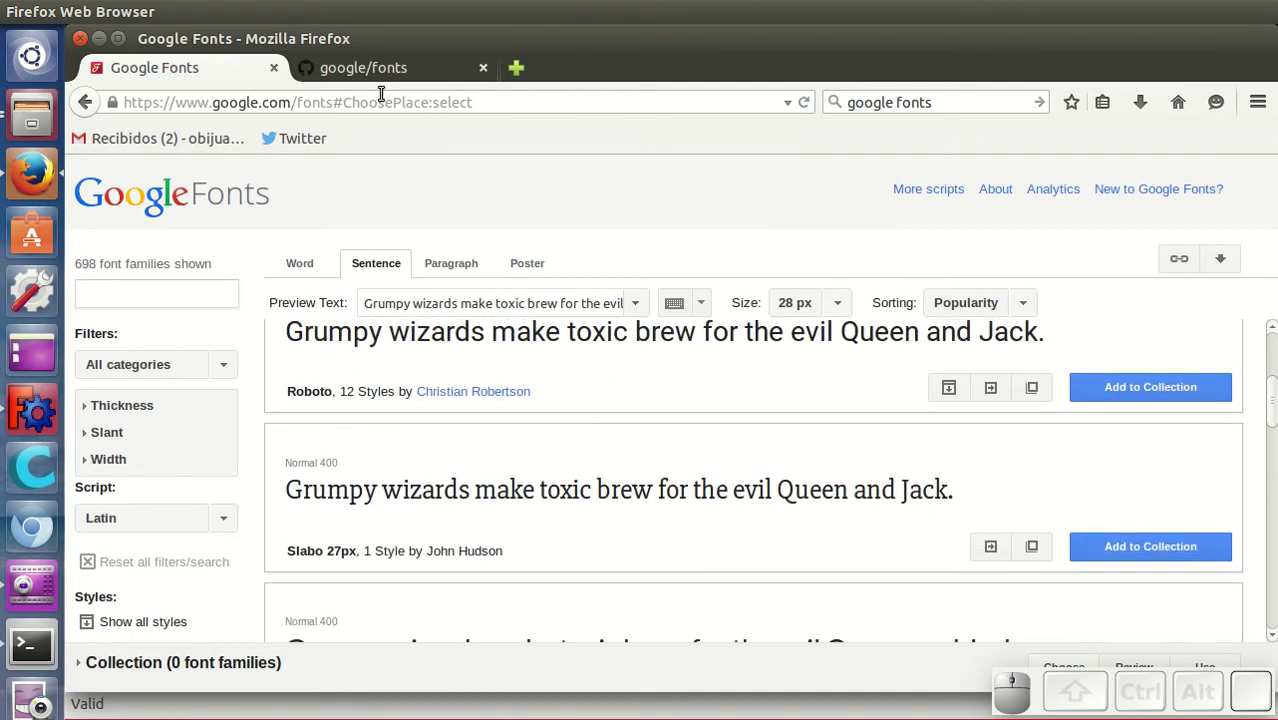
Step: Switch to the google/fonts repository and enter its apache folder
{"action": "left_click", "coordinate": [386, 79]}
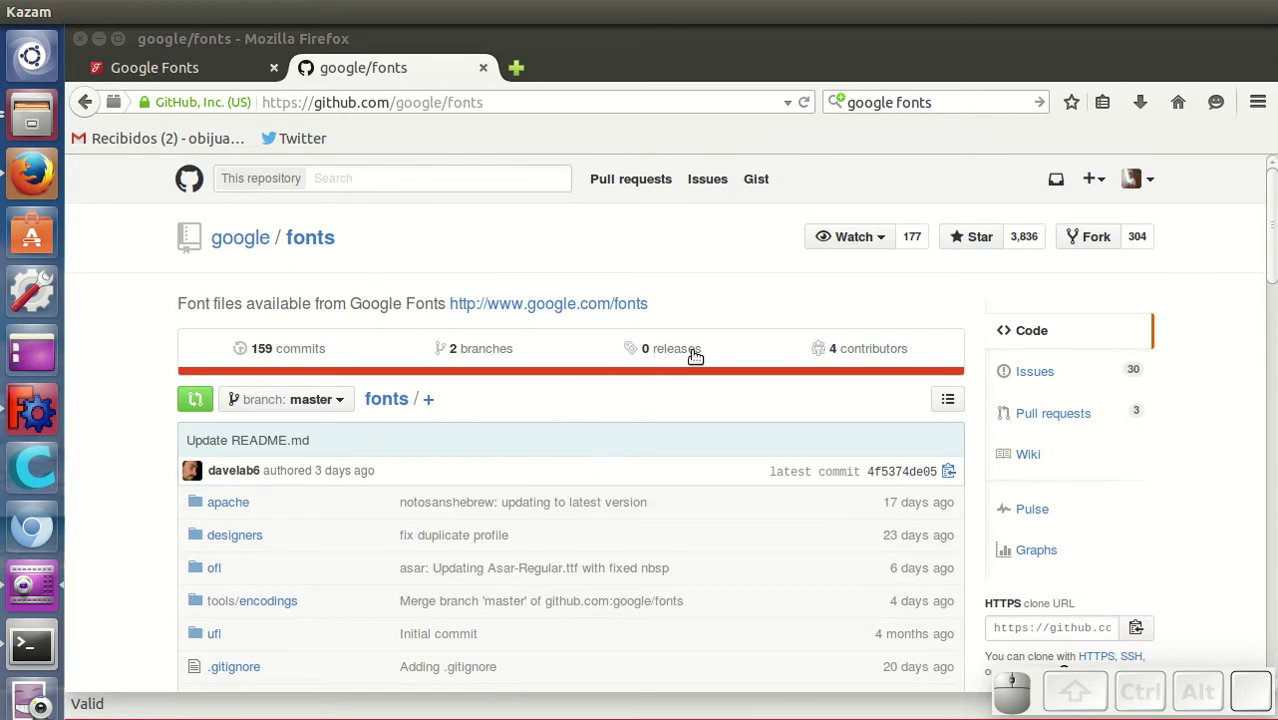
{"action": "scroll", "scroll_direction": "down", "scroll_amount": 3}
{"action": "scroll", "scroll_direction": "down", "scroll_amount": 3}
{"action": "scroll", "scroll_direction": "down", "scroll_amount": 3}
{"action": "left_click", "coordinate": [230, 329]}
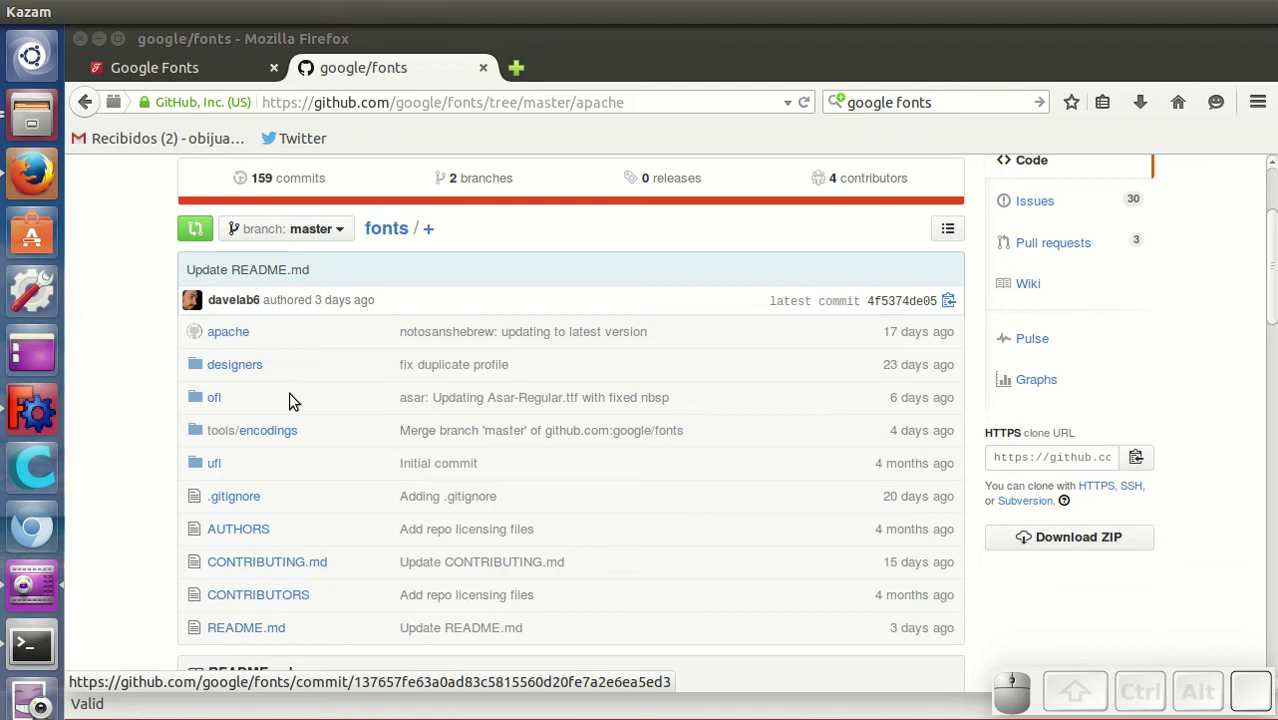
Step: Enter the opensans folder and view the Open Sans .ttf file list
{"action": "scroll", "scroll_direction": "down", "scroll_amount": 3}
{"action": "scroll", "scroll_direction": "down", "scroll_amount": 3}
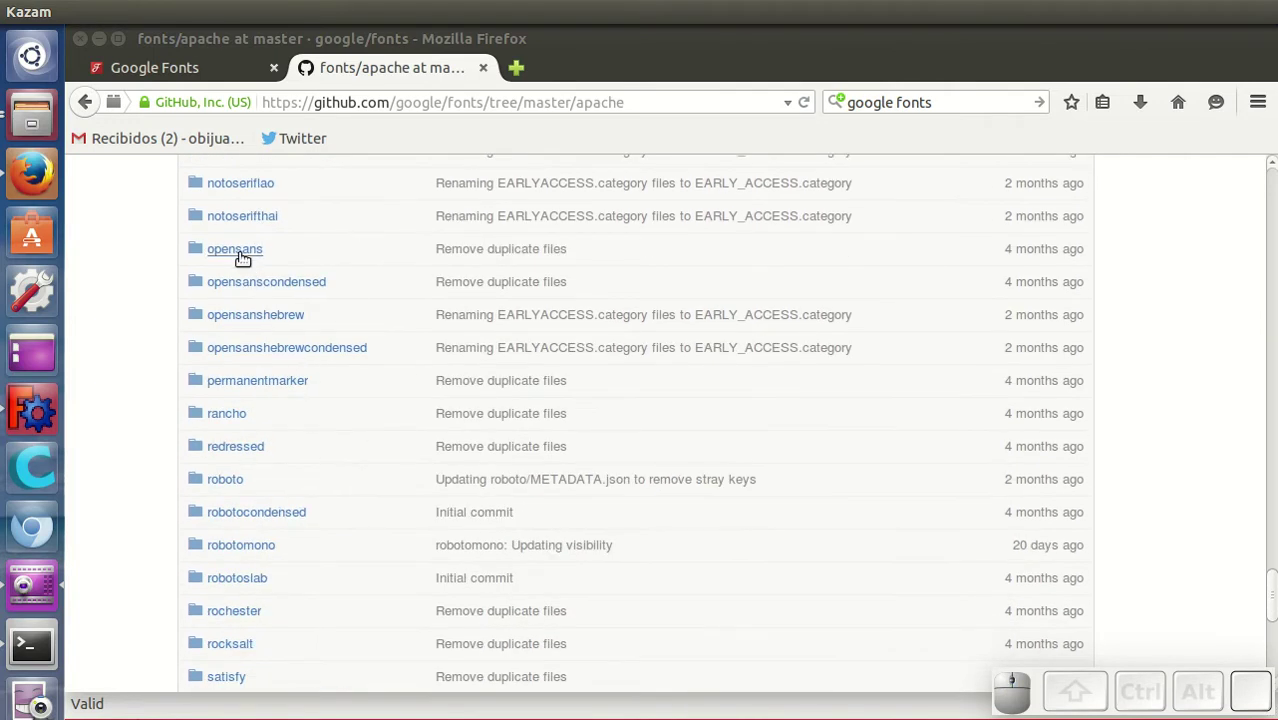
{"action": "left_click", "coordinate": [239, 248]}
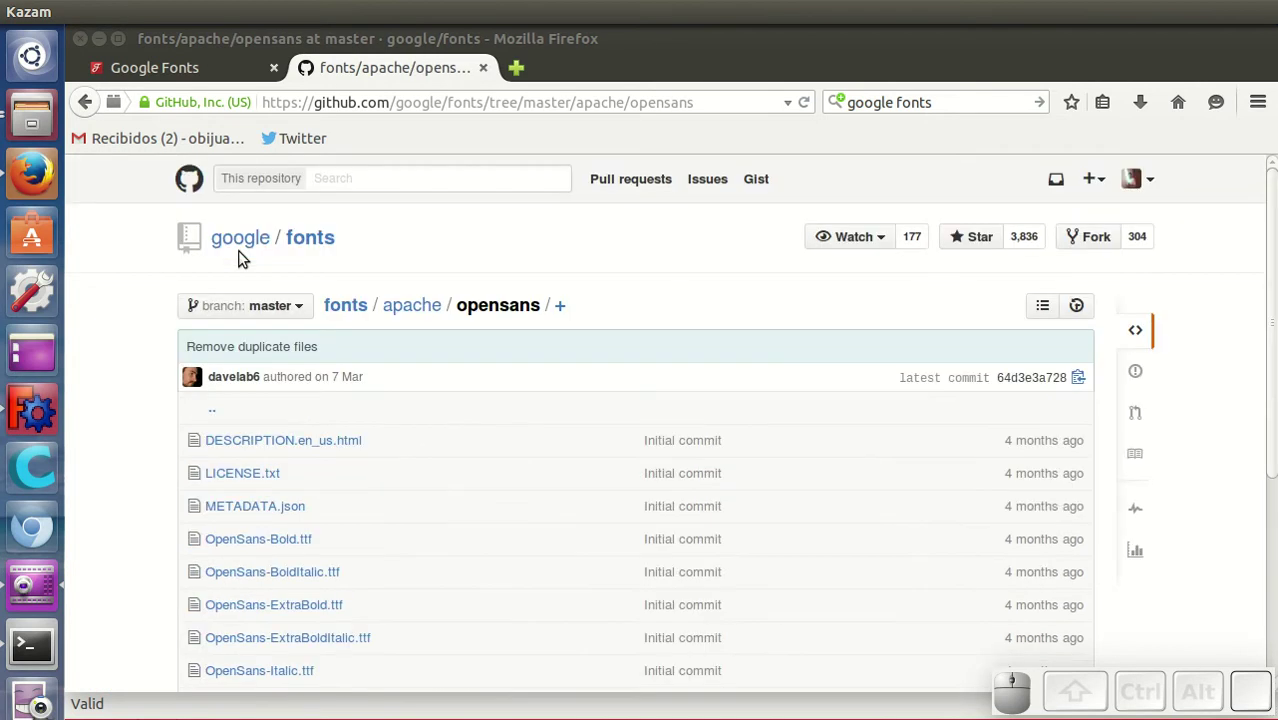
{"action": "scroll", "scroll_direction": "down", "scroll_amount": 3}
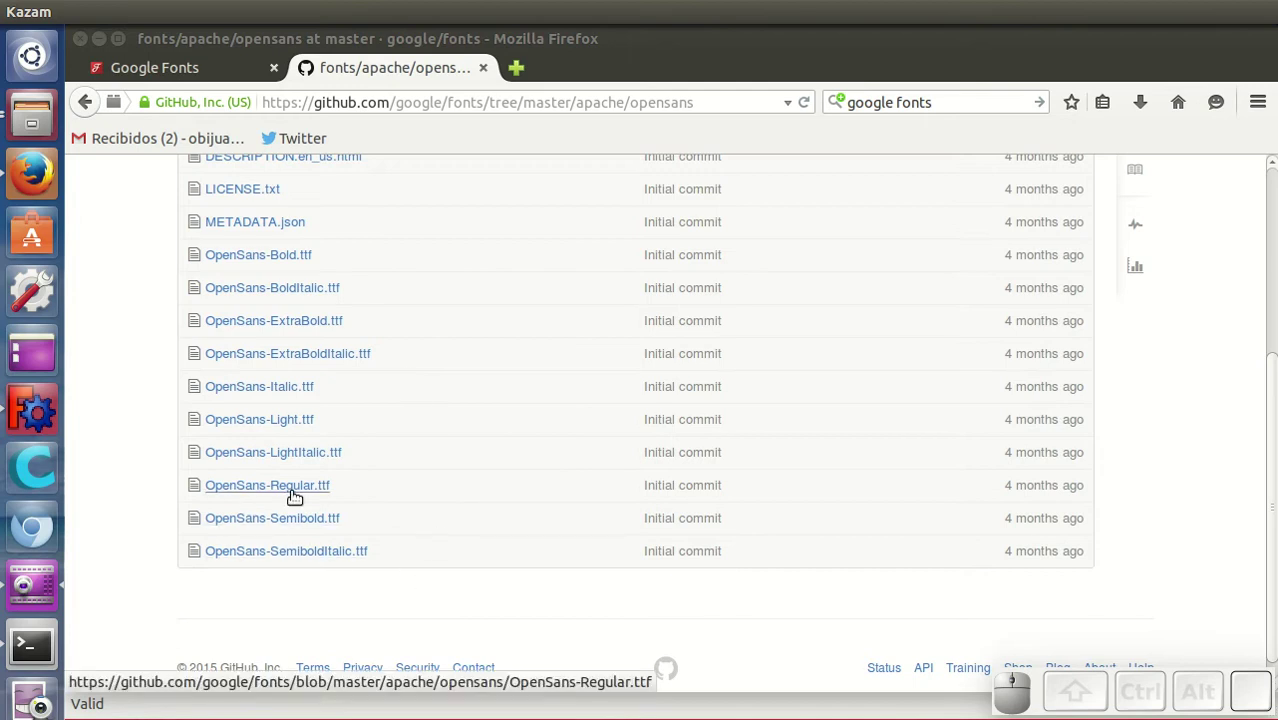
Step: Get the raw OpenSans-Regular.ttf file from its GitHub page, then return to FreeCAD
{"action": "left_click", "coordinate": [299, 485]}
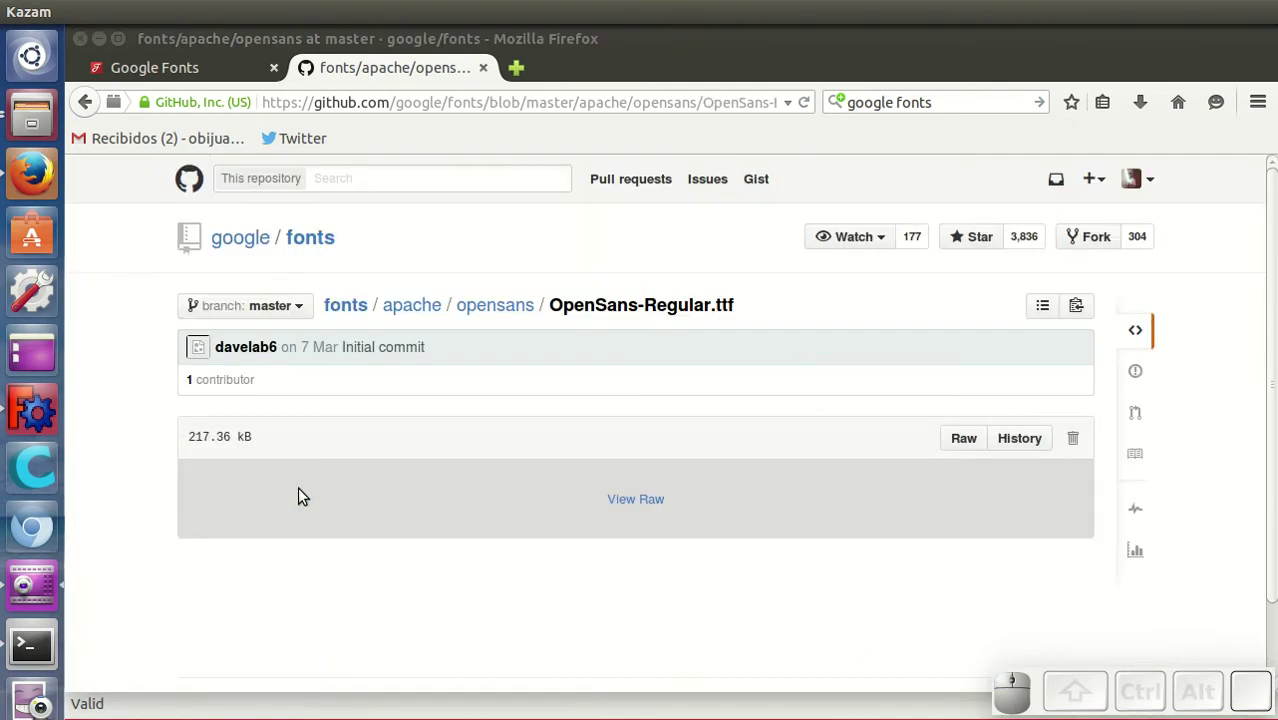
{"action": "left_click_drag", "start_coordinate": [965, 431], "coordinate": [971, 441]}
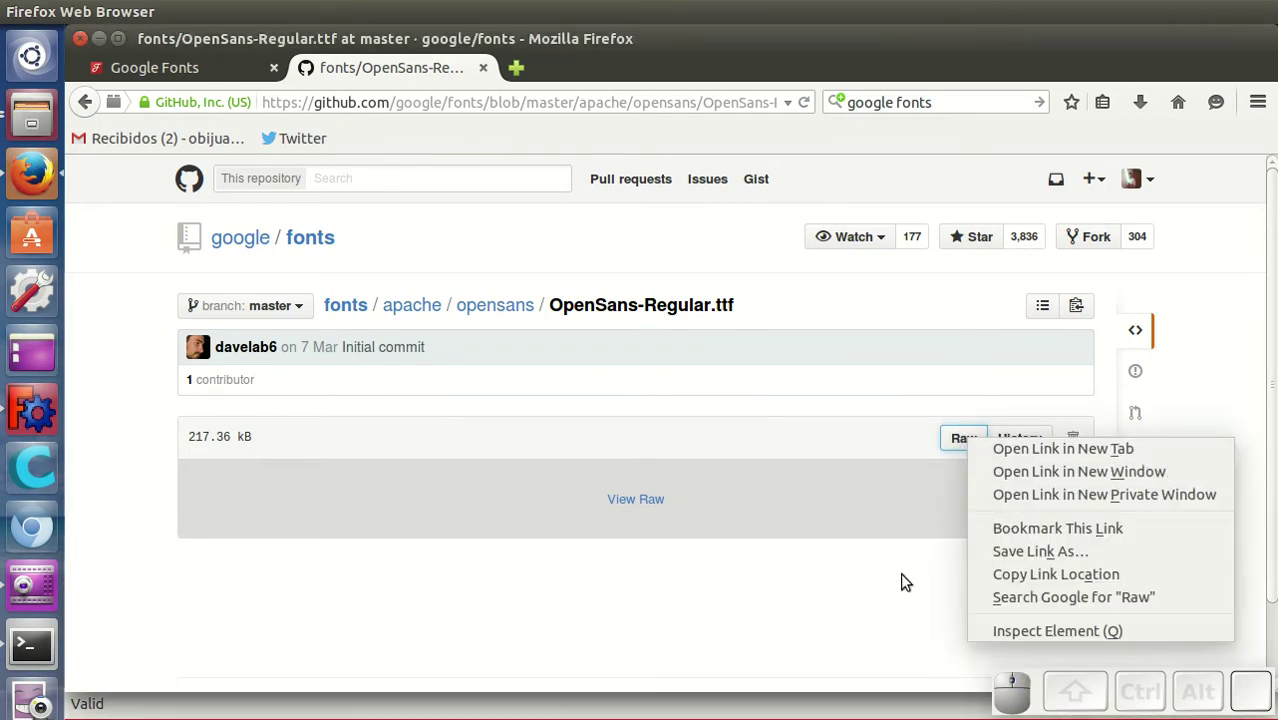
{"action": "left_click", "coordinate": [908, 580]}
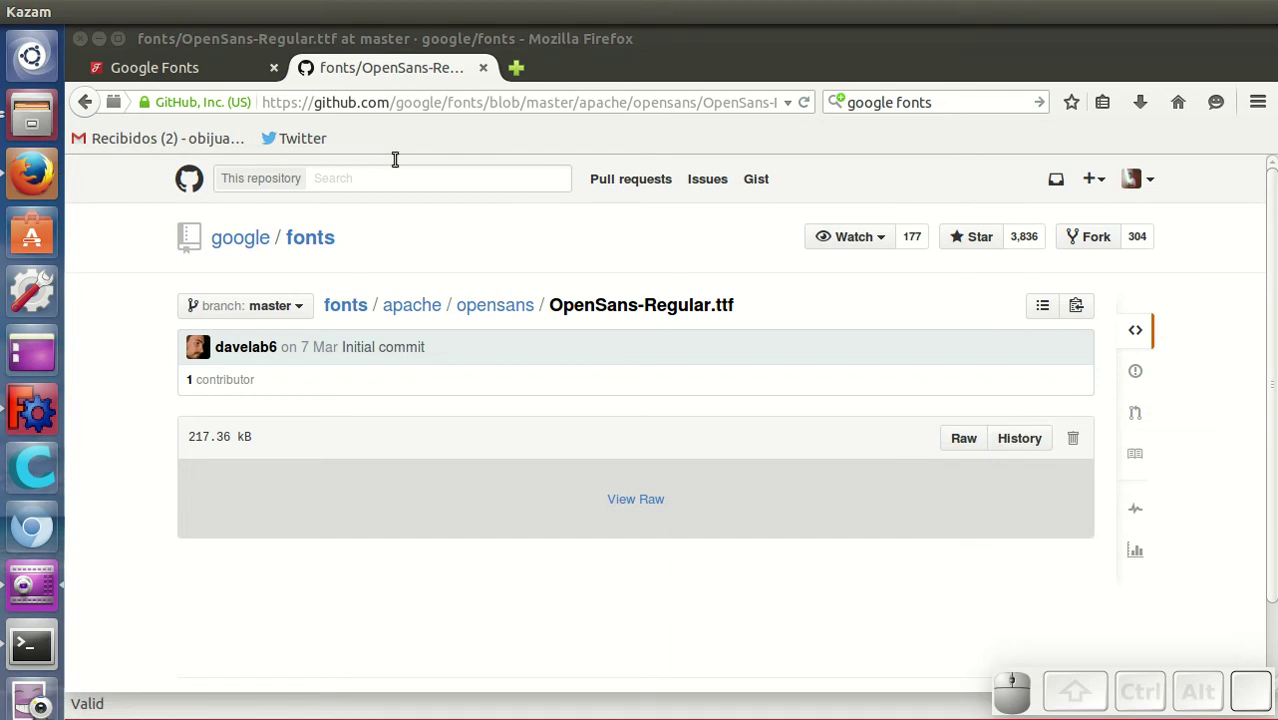
{"action": "left_click", "coordinate": [187, 65]}
{"action": "left_click", "coordinate": [31, 406]}
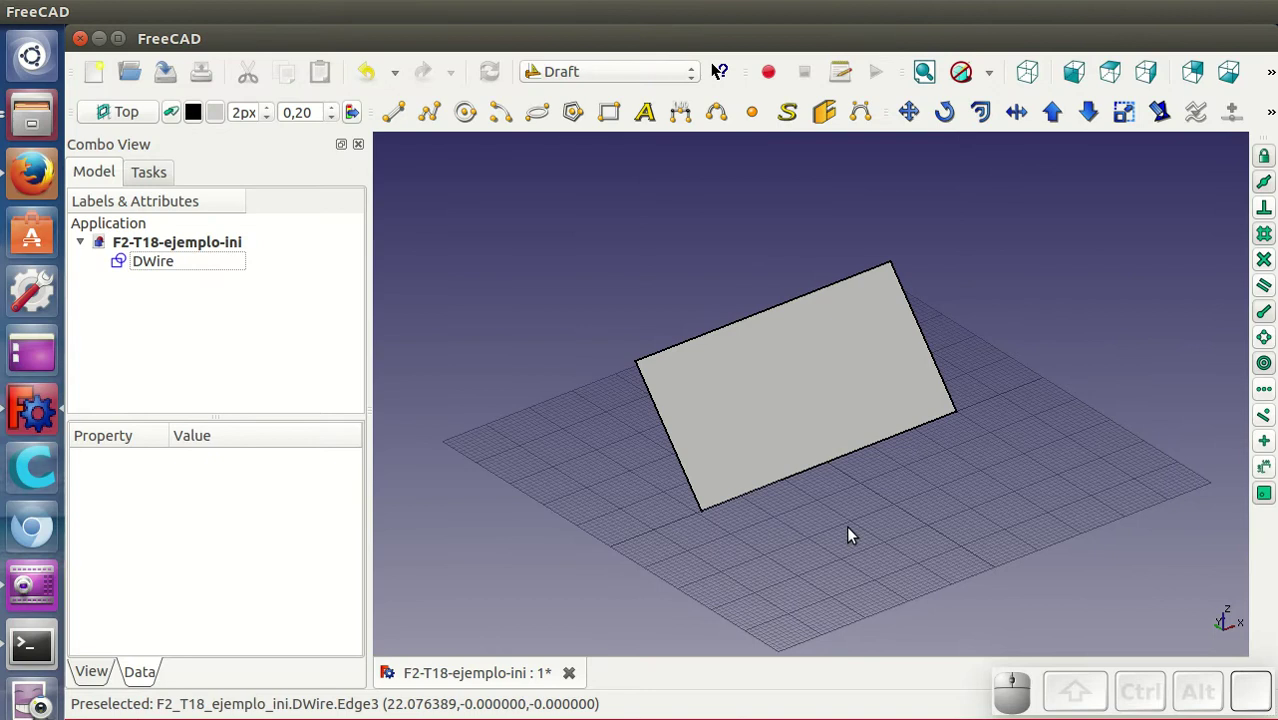
Step: Start a Draft ShapeString and pick its location point on the grid below the tilted rectangle
{"action": "left_click_drag", "start_coordinate": [863, 516], "coordinate": [863, 541]}
{"action": "scroll", "scroll_direction": "down", "scroll_amount": 3}
{"action": "scroll", "scroll_direction": "up", "scroll_amount": 3}
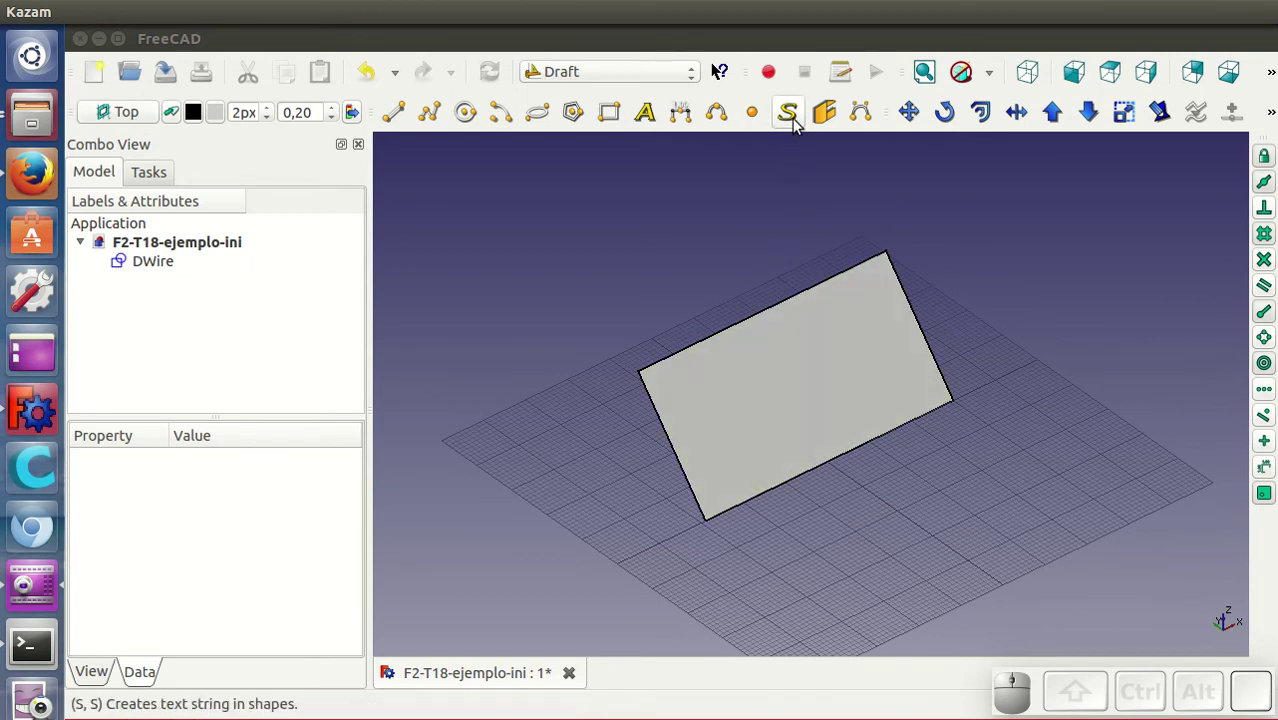
{"action": "left_click", "coordinate": [801, 122]}
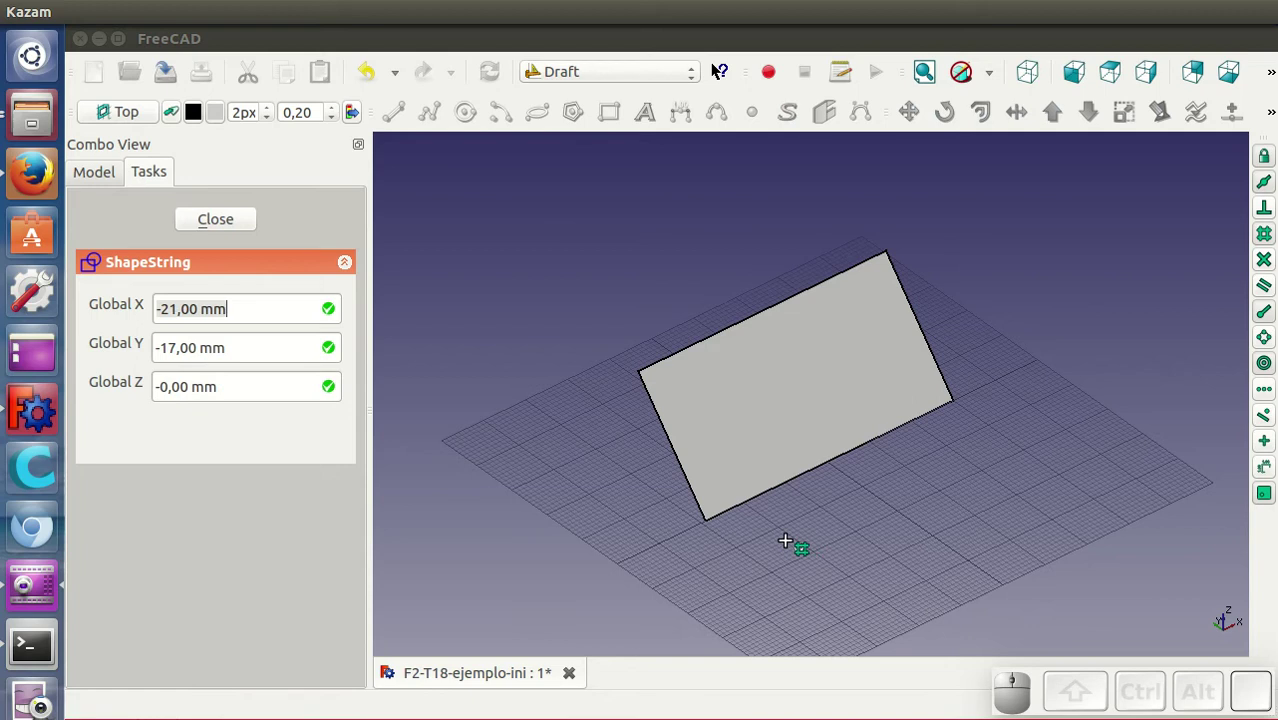
{"action": "left_click", "coordinate": [787, 542]}
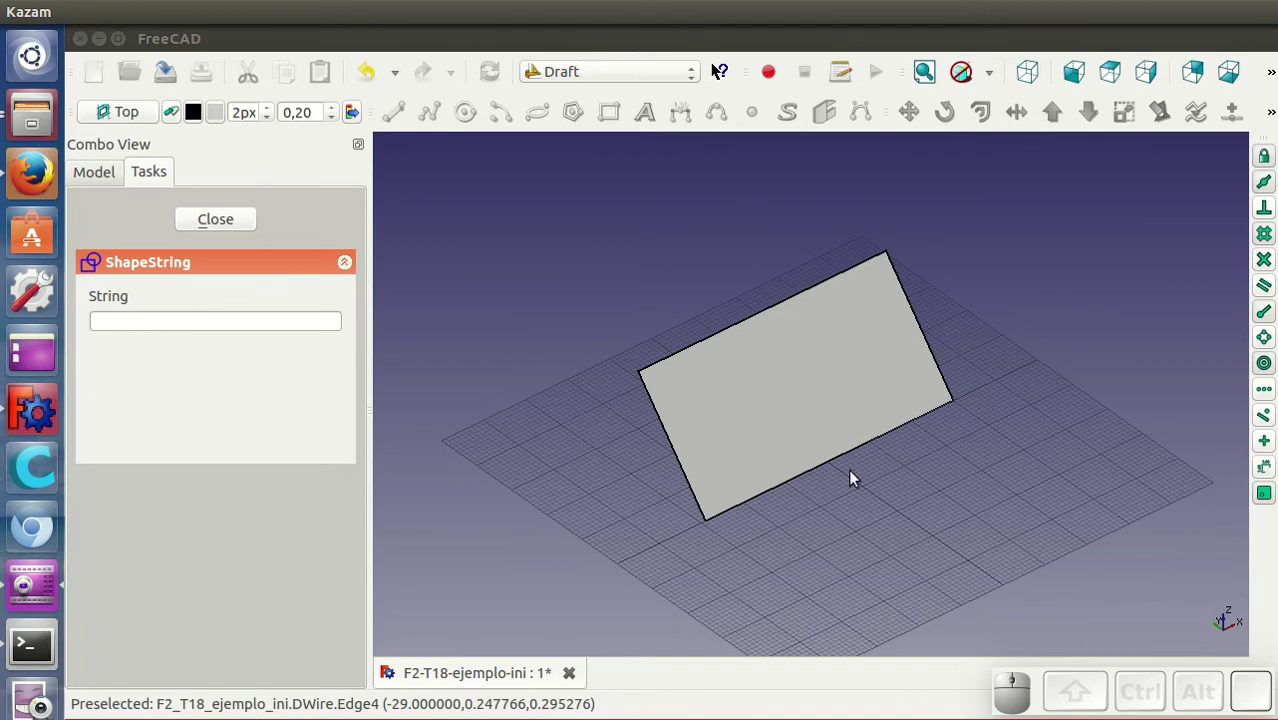
Step: Enter the string ¡Hola! with 20 mm height and zero tracking
{"action": "left_click", "coordinate": [258, 312]}
{"action": "left_click", "coordinate": [258, 312]}
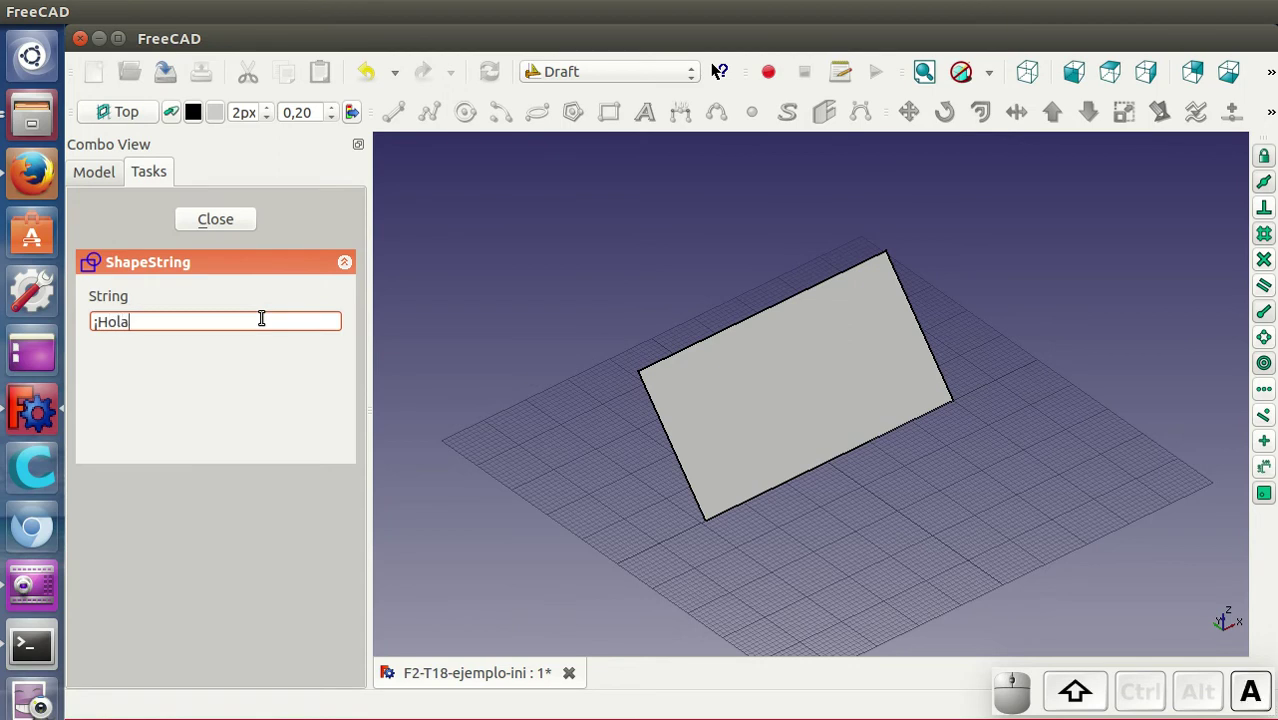
{"action": "key", "text": "shift+1"}
{"action": "key", "text": "Return"}
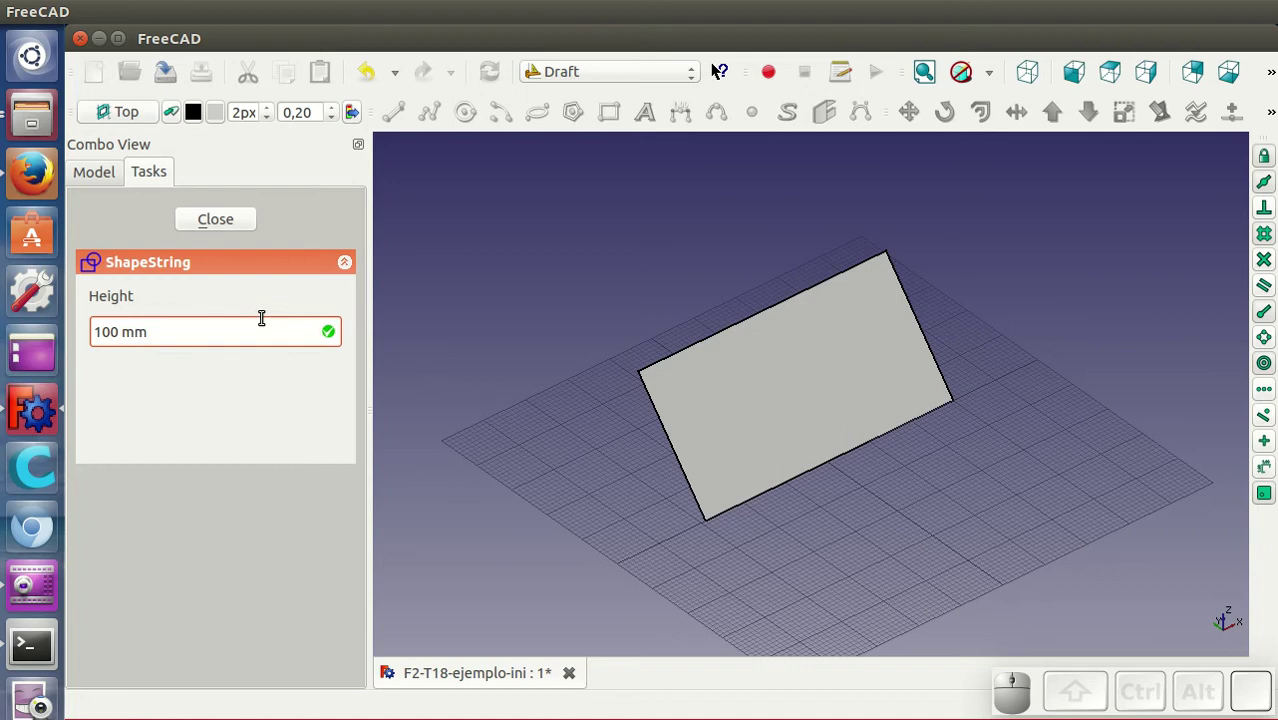
{"action": "key", "text": "BackSpace"}
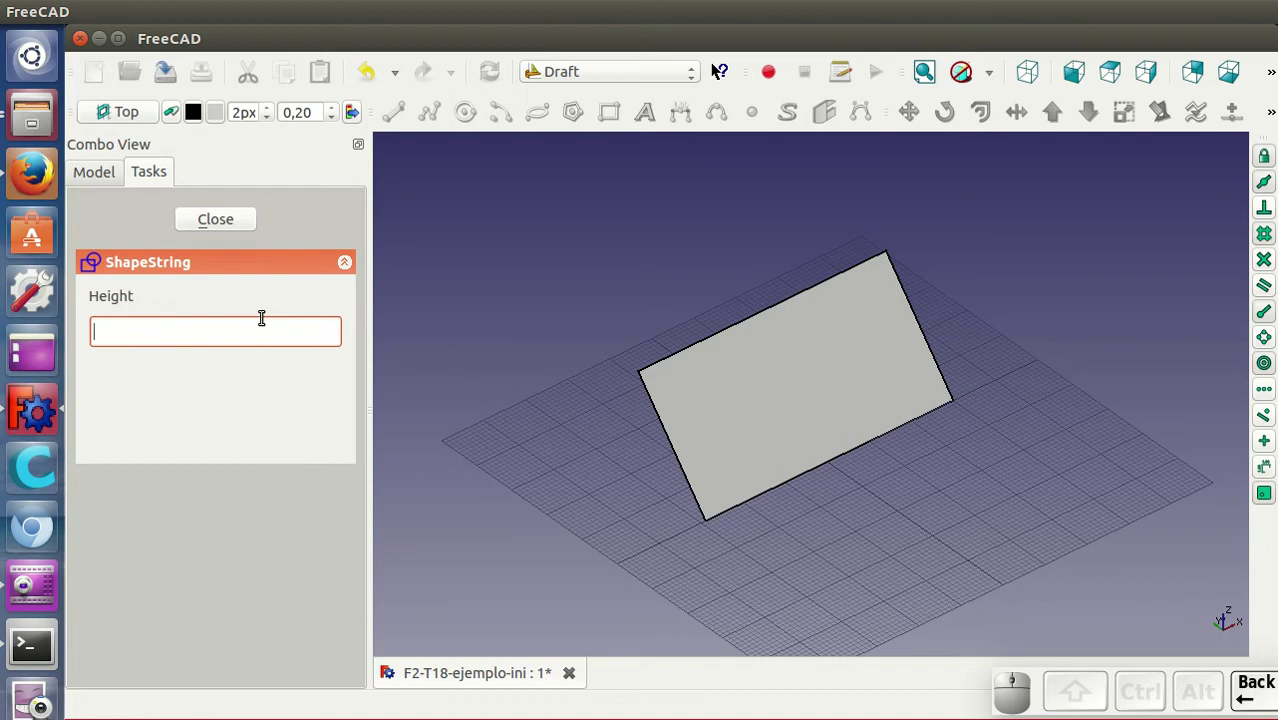
{"action": "key", "text": "m"}
{"action": "key", "text": "Return"}
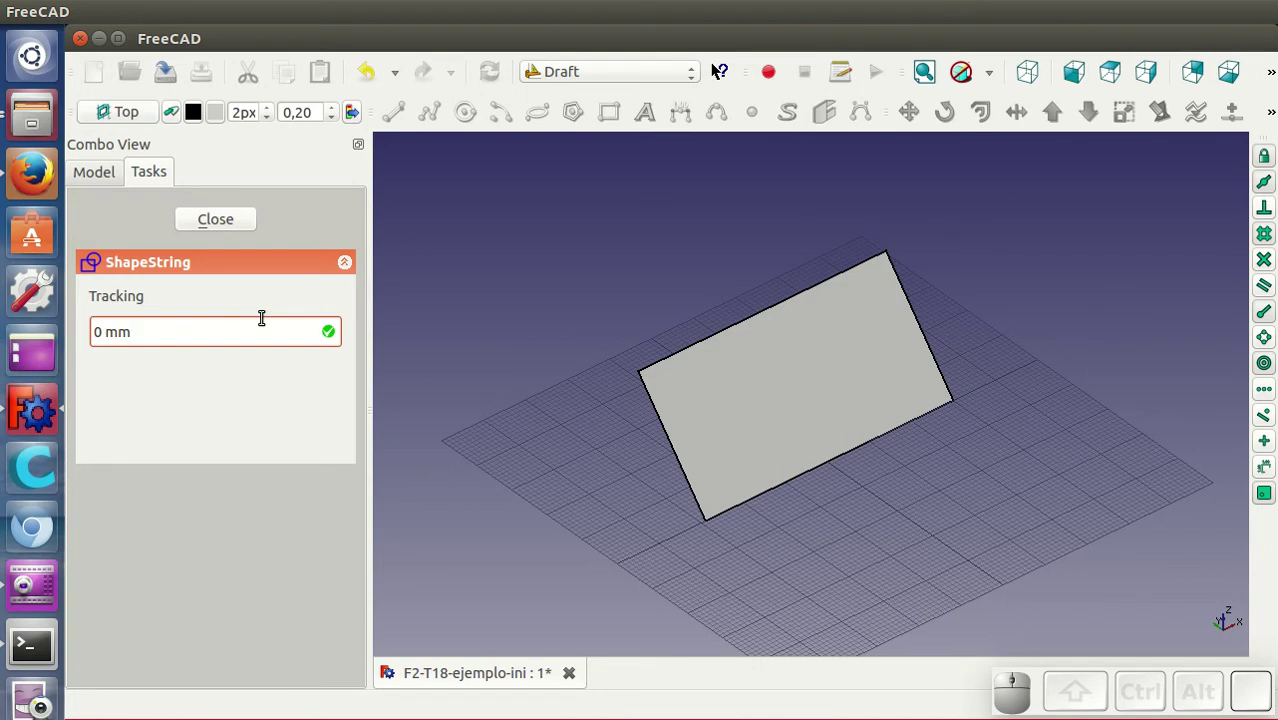
{"action": "key", "text": "Return"}
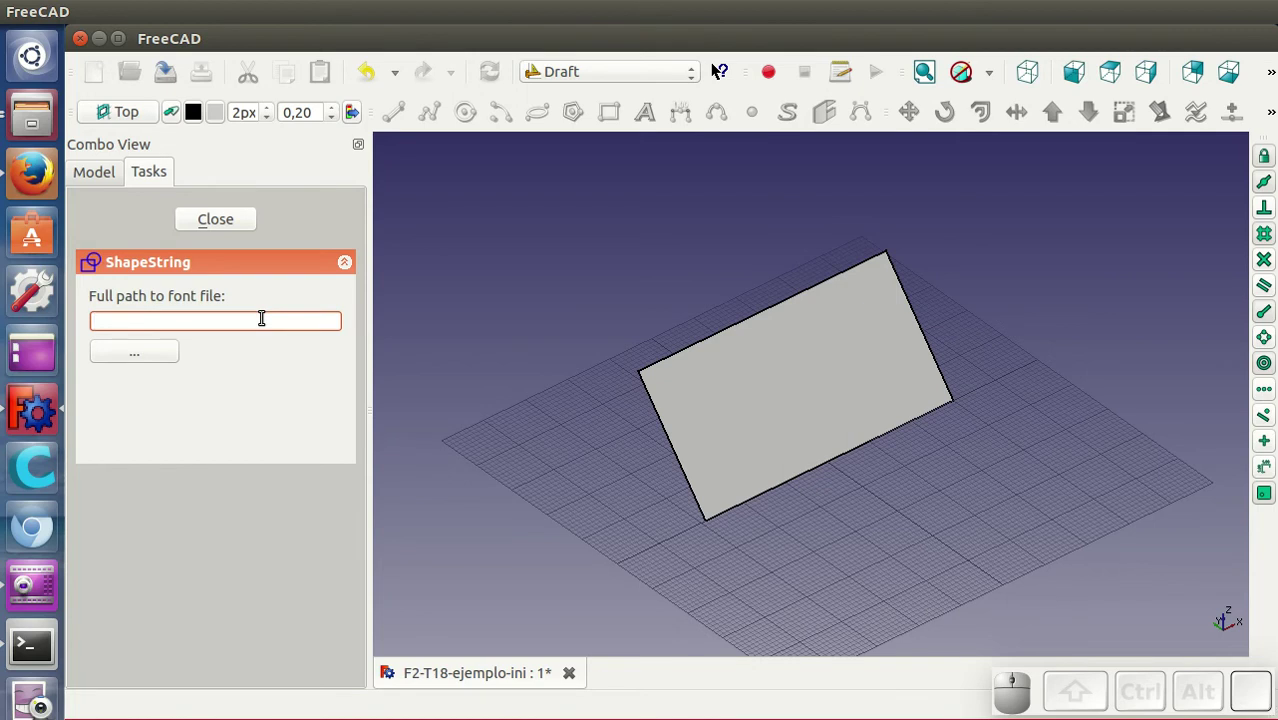
Step: Choose OpenSans-Regular.ttf from Recently Used as the font and create the text shape
{"action": "left_click", "coordinate": [151, 362]}
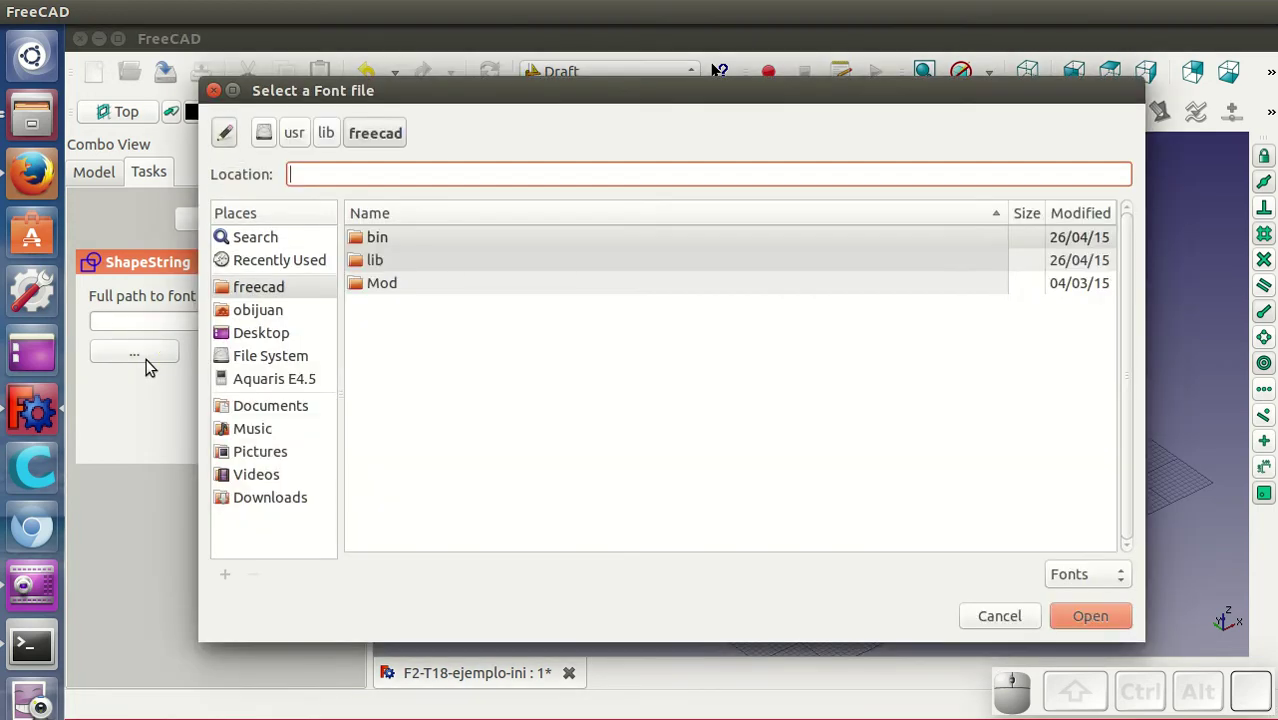
{"action": "left_click", "coordinate": [309, 261]}
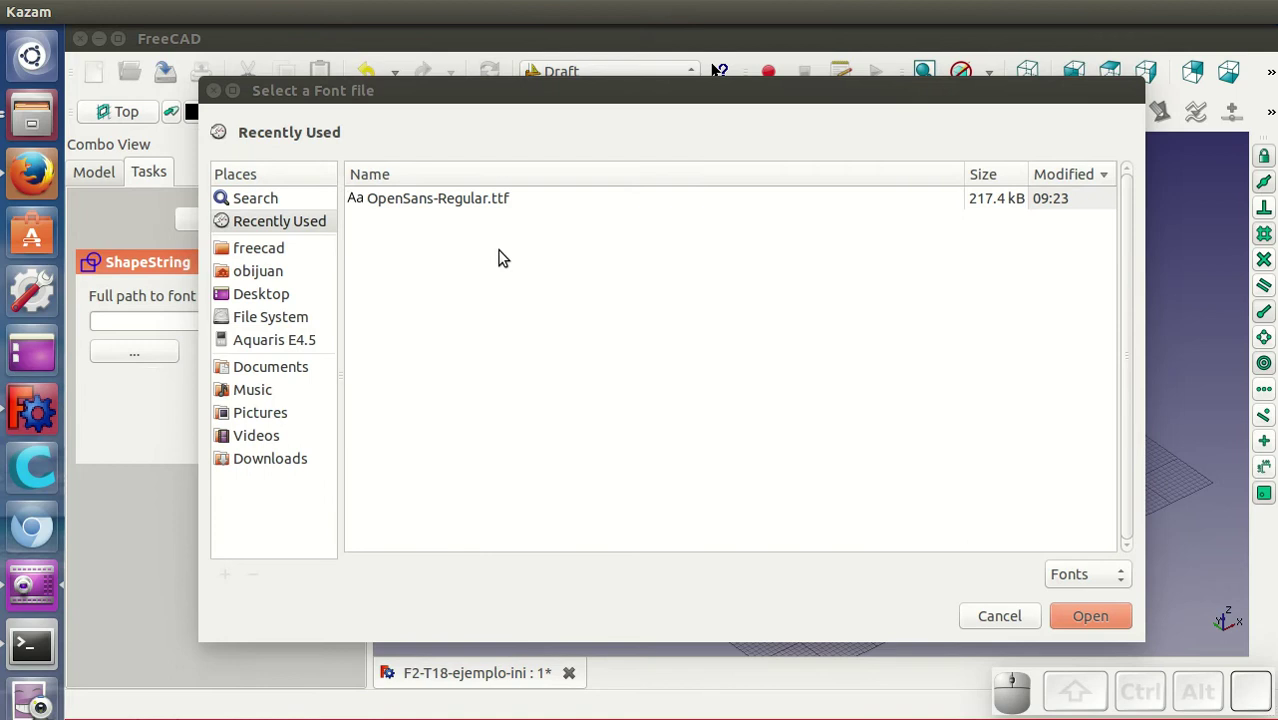
{"action": "left_click", "coordinate": [495, 203]}
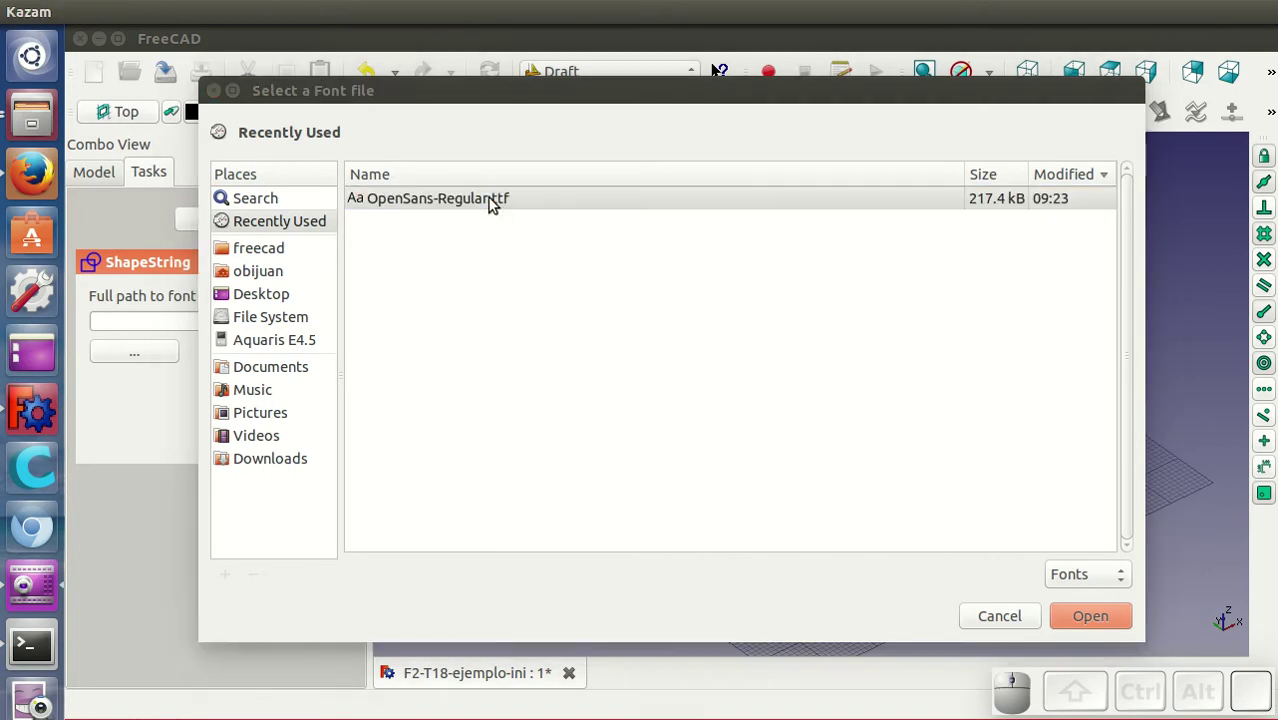
{"action": "left_click", "coordinate": [1108, 618]}
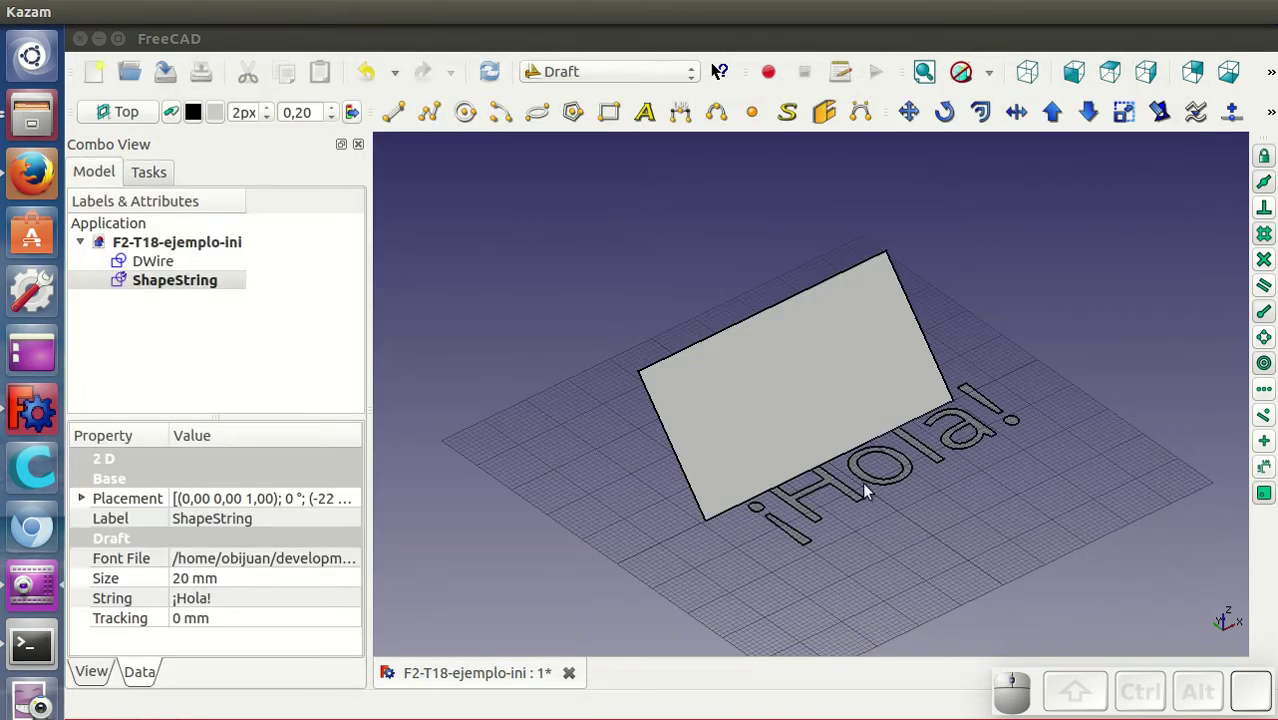
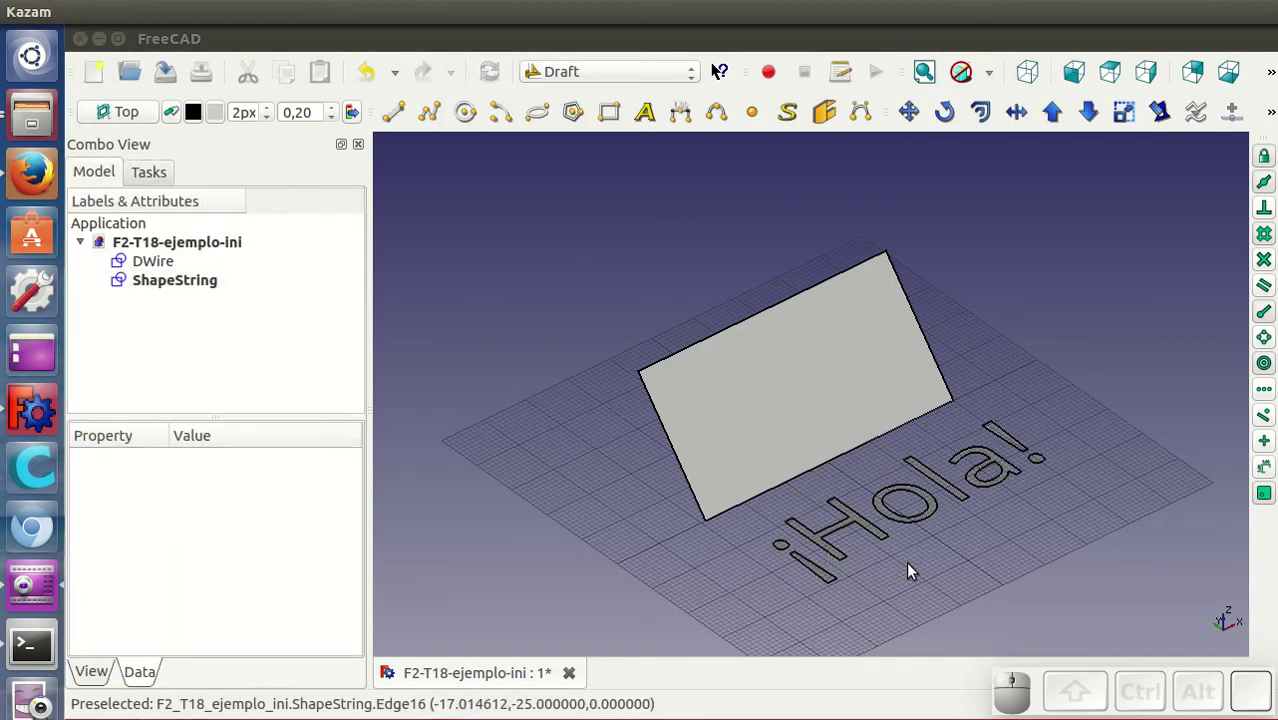
{"action": "left_click_drag", "start_coordinate": [896, 564], "coordinate": [890, 561]}
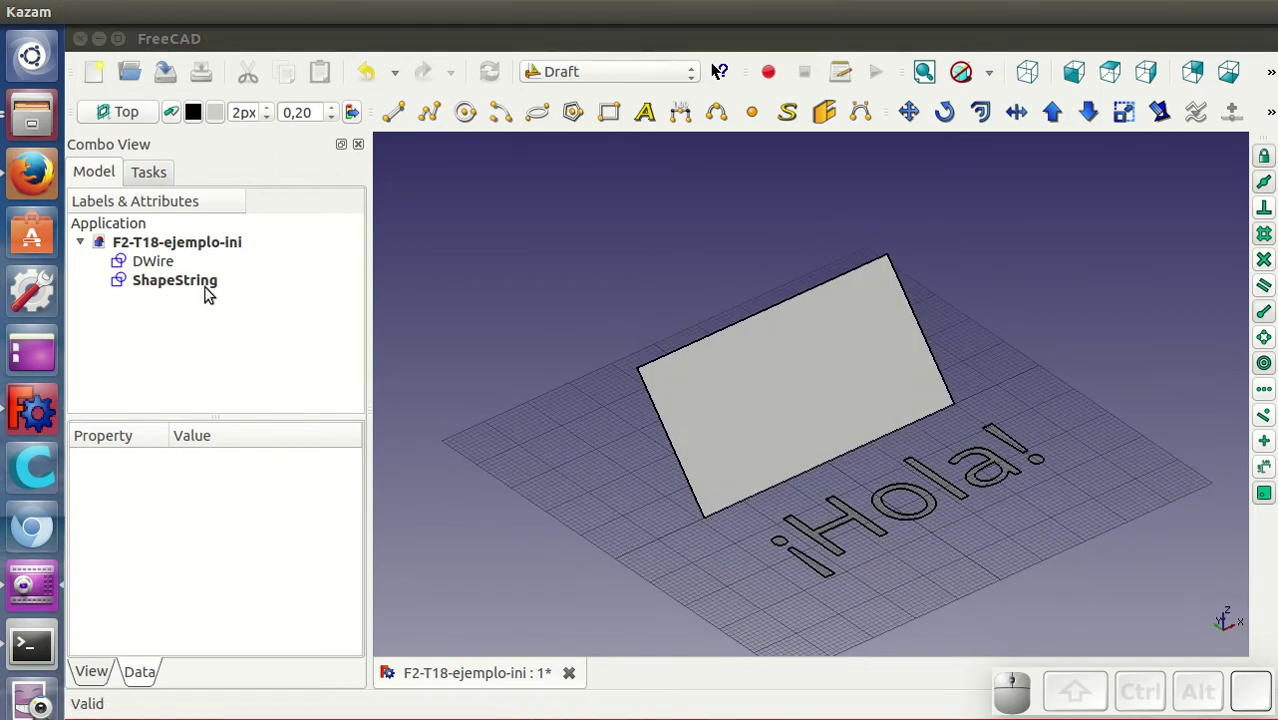
{"action": "left_click", "coordinate": [208, 290]}
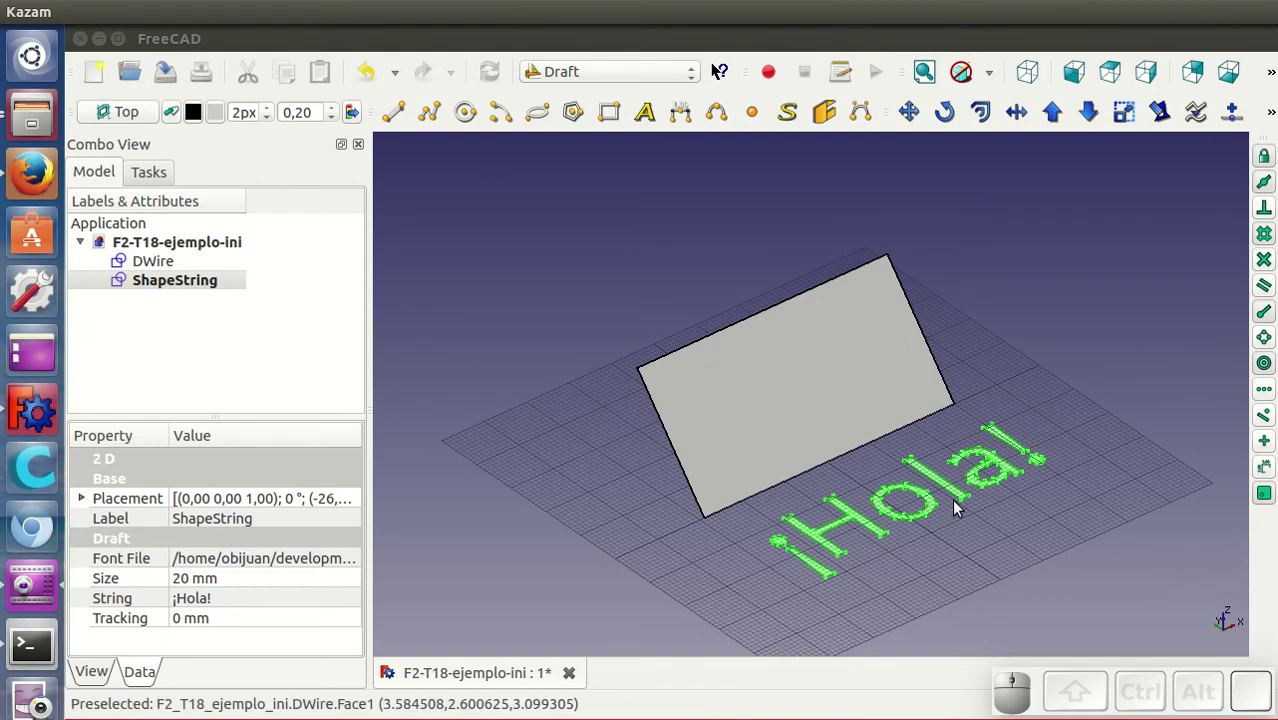
Step: Set the ShapeString Size to 15 mm and its String to ¡Holaaa!
{"action": "left_click", "coordinate": [301, 581]}
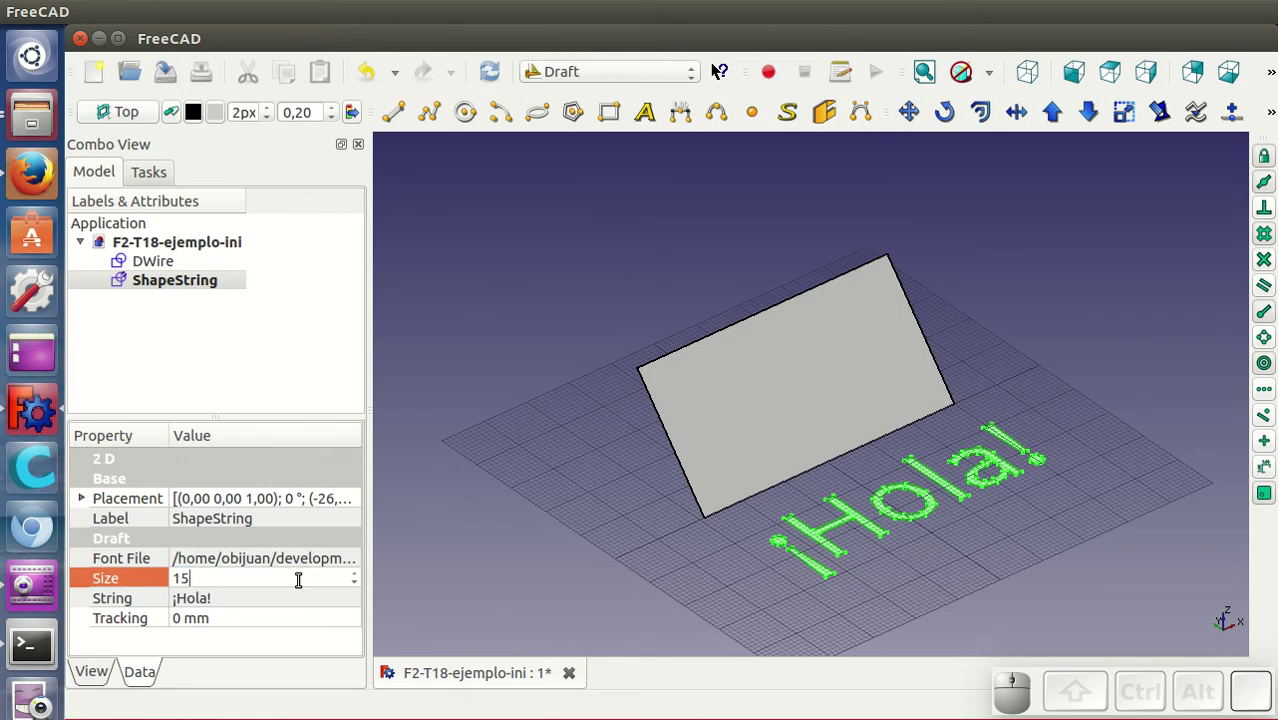
{"action": "key", "text": "Return"}
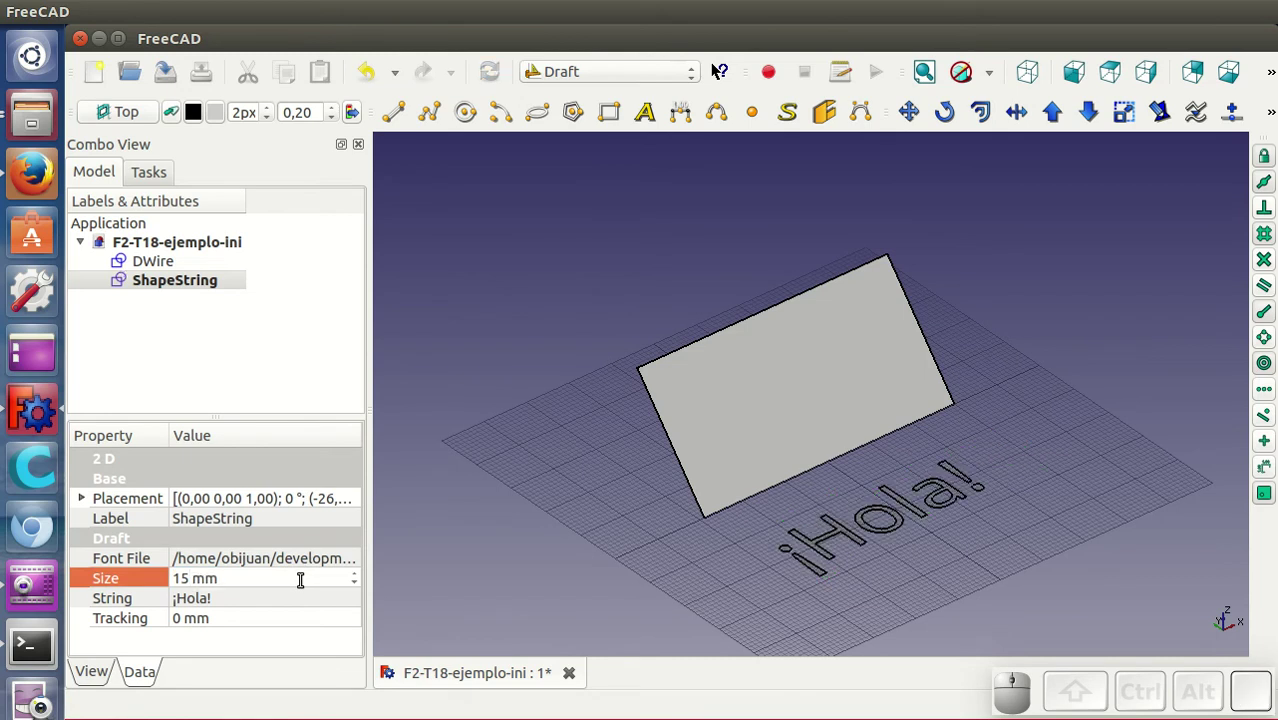
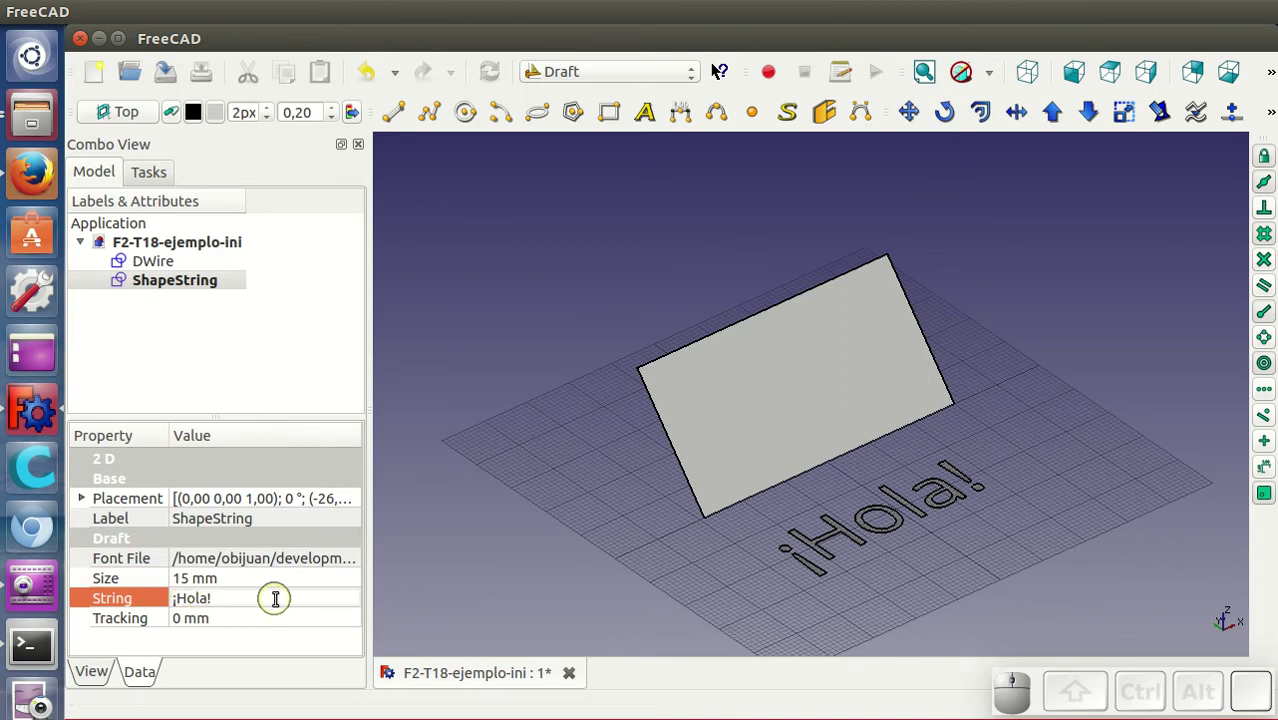
{"action": "key", "text": "a"}
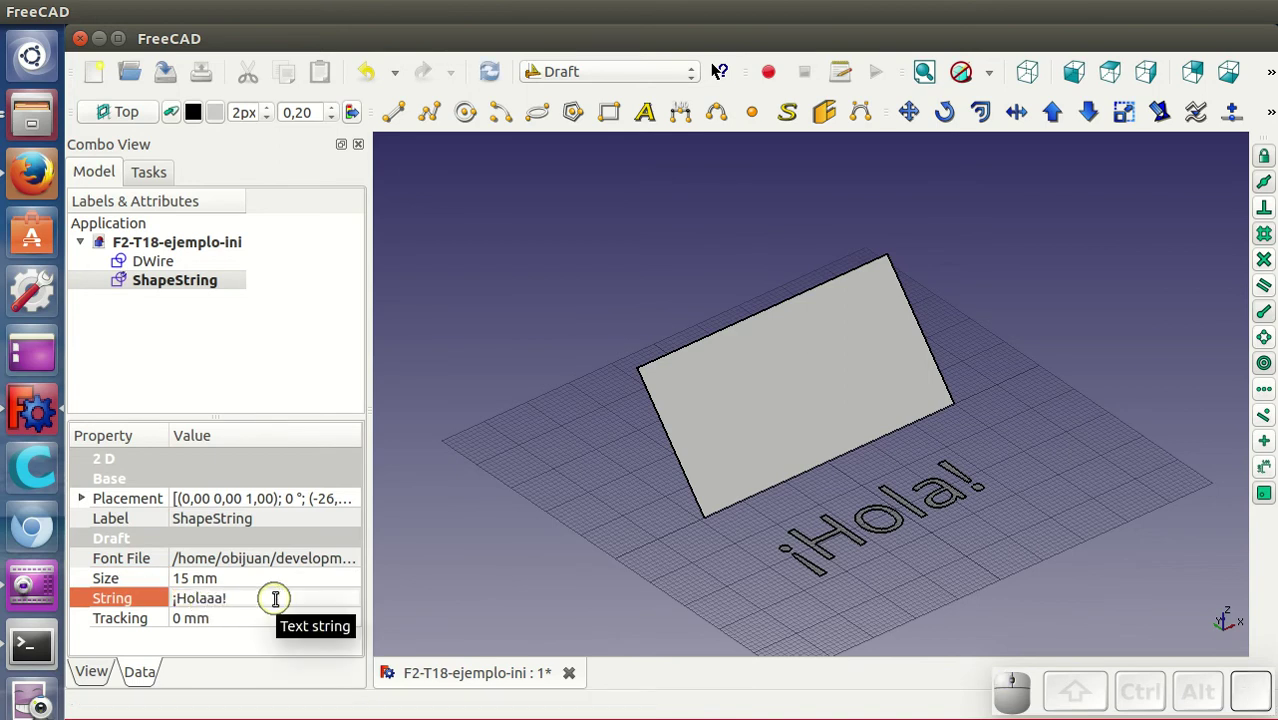
{"action": "key", "text": "Return"}
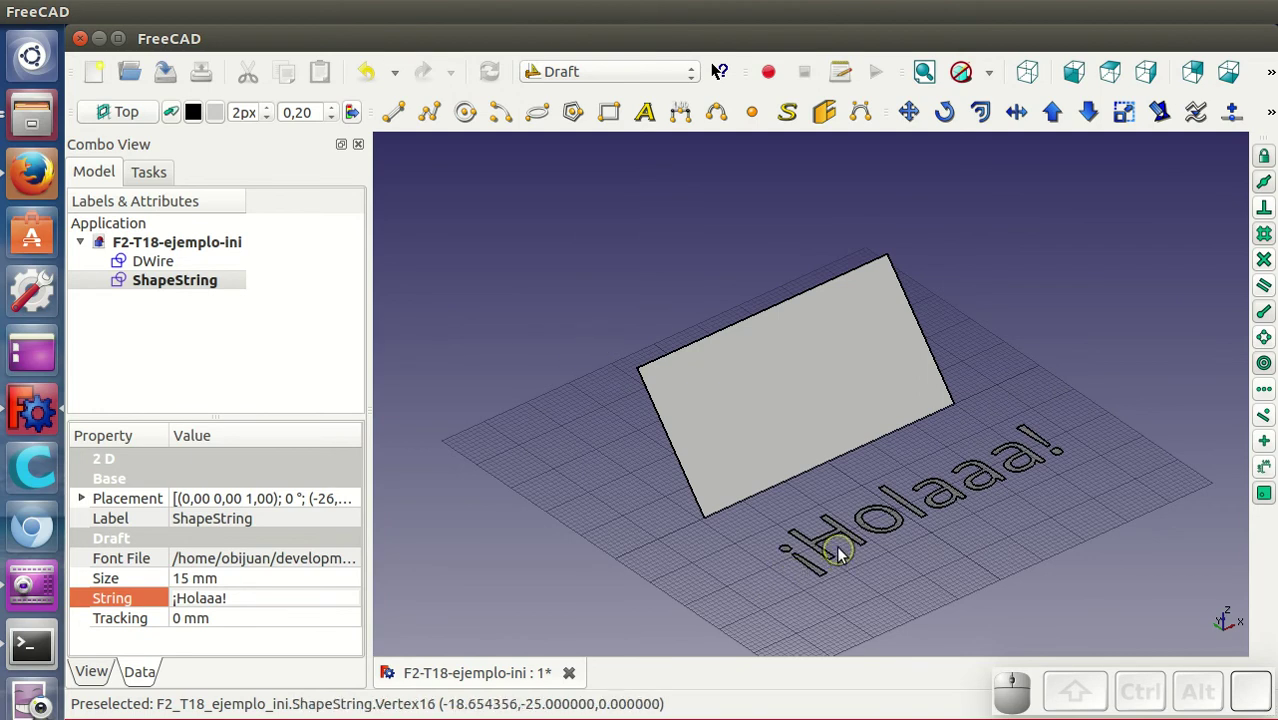
{"action": "left_click", "coordinate": [611, 78]}
Step: In the Part workbench, start an Extrude of the ¡Holaaa! ShapeString as a solid
{"action": "left_click", "coordinate": [590, 269]}
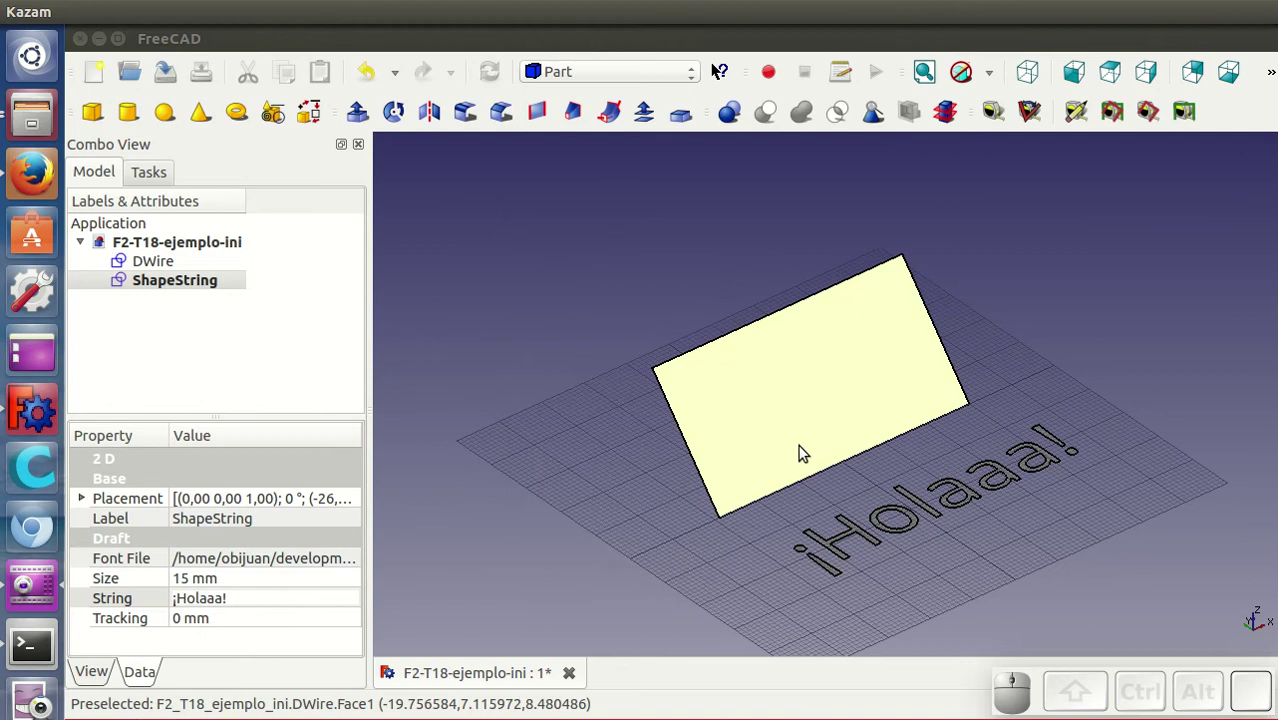
{"action": "left_click", "coordinate": [885, 514]}
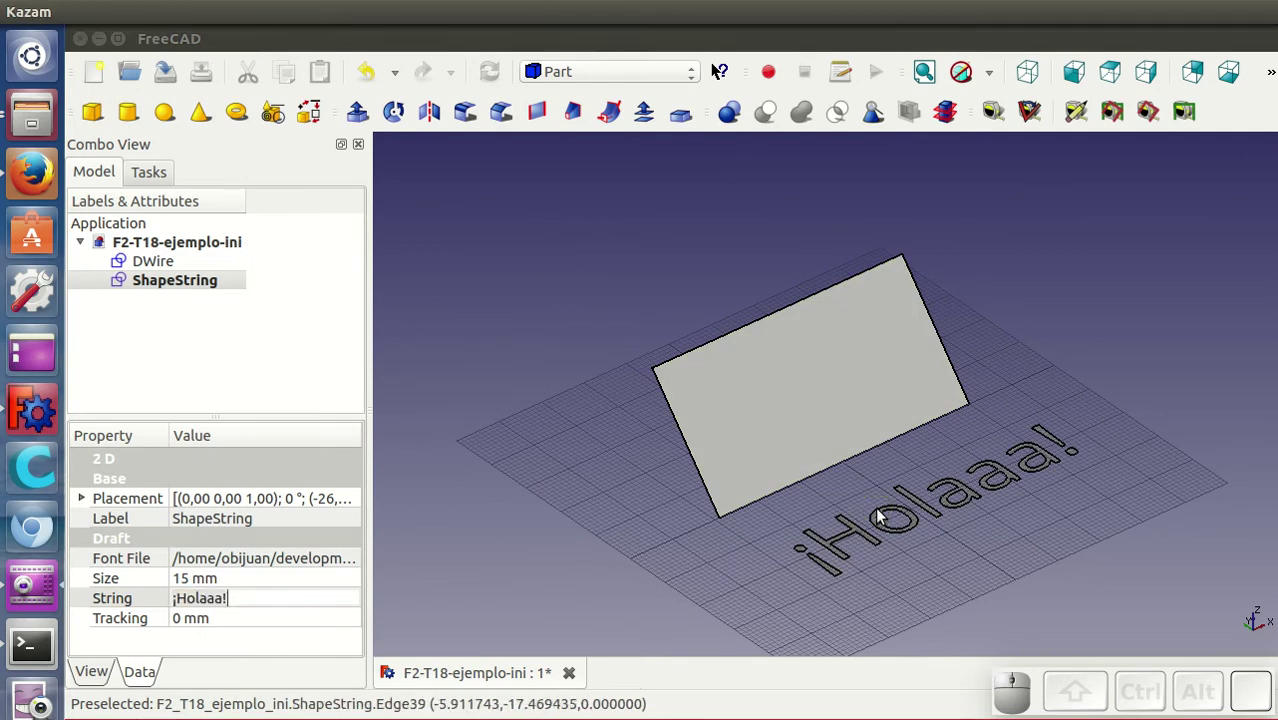
{"action": "left_click", "coordinate": [365, 114]}
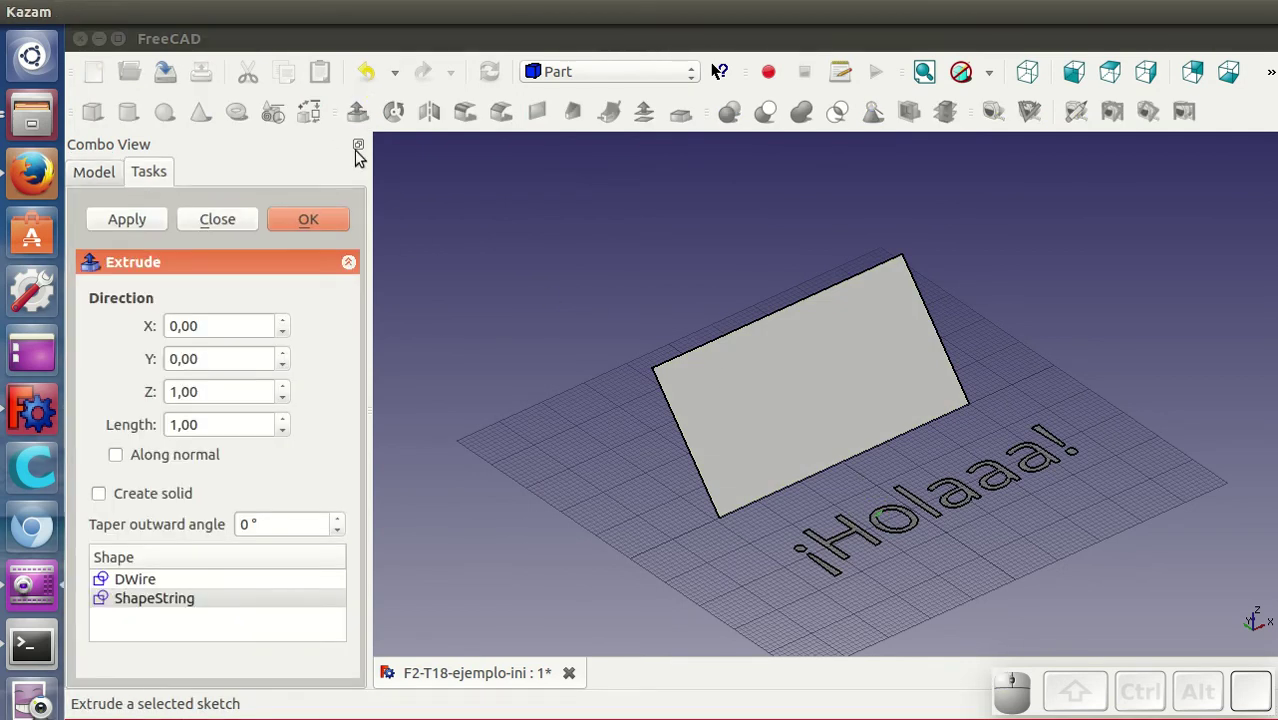
{"action": "left_click", "coordinate": [175, 497]}
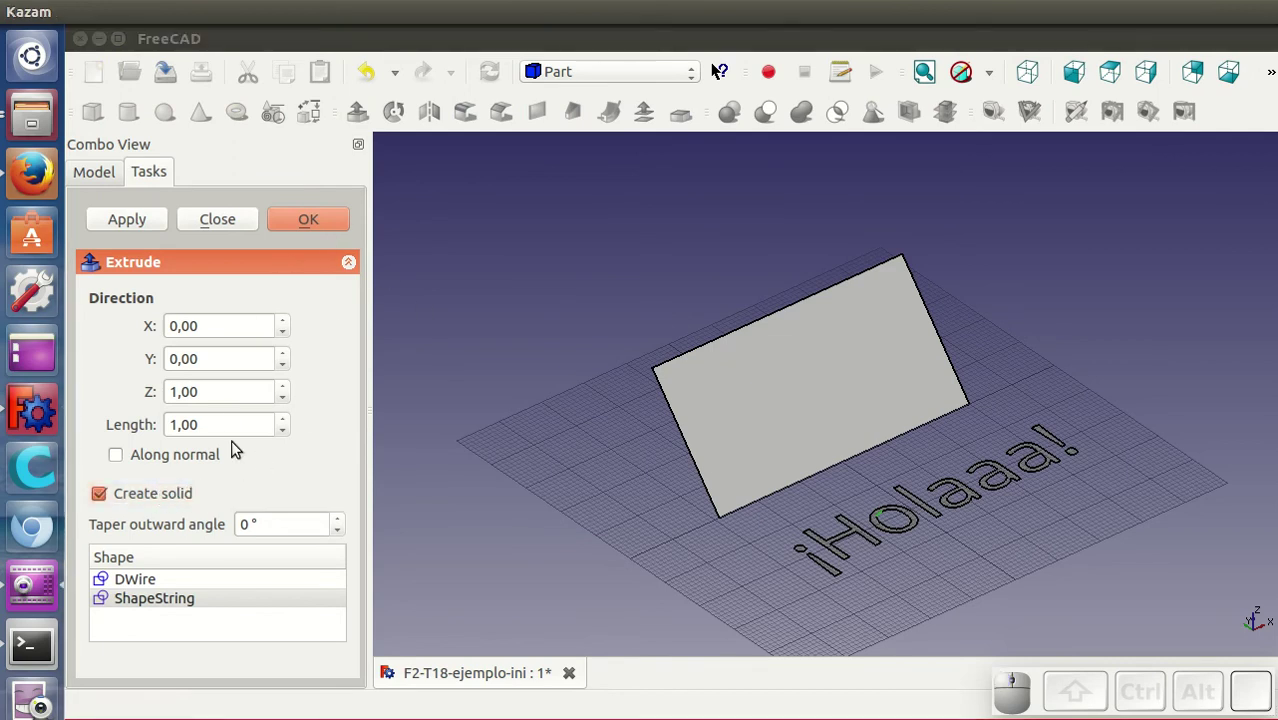
Step: Set the extrusion length to 2 along Z and create the raised letters
{"action": "left_click", "coordinate": [226, 417]}
{"action": "left_click_drag", "start_coordinate": [226, 417], "coordinate": [226, 417]}
{"action": "scroll", "scroll_direction": "up", "scroll_amount": 3}
{"action": "left_click_drag", "start_coordinate": [226, 417], "coordinate": [303, 218]}
{"action": "left_click", "coordinate": [303, 218]}
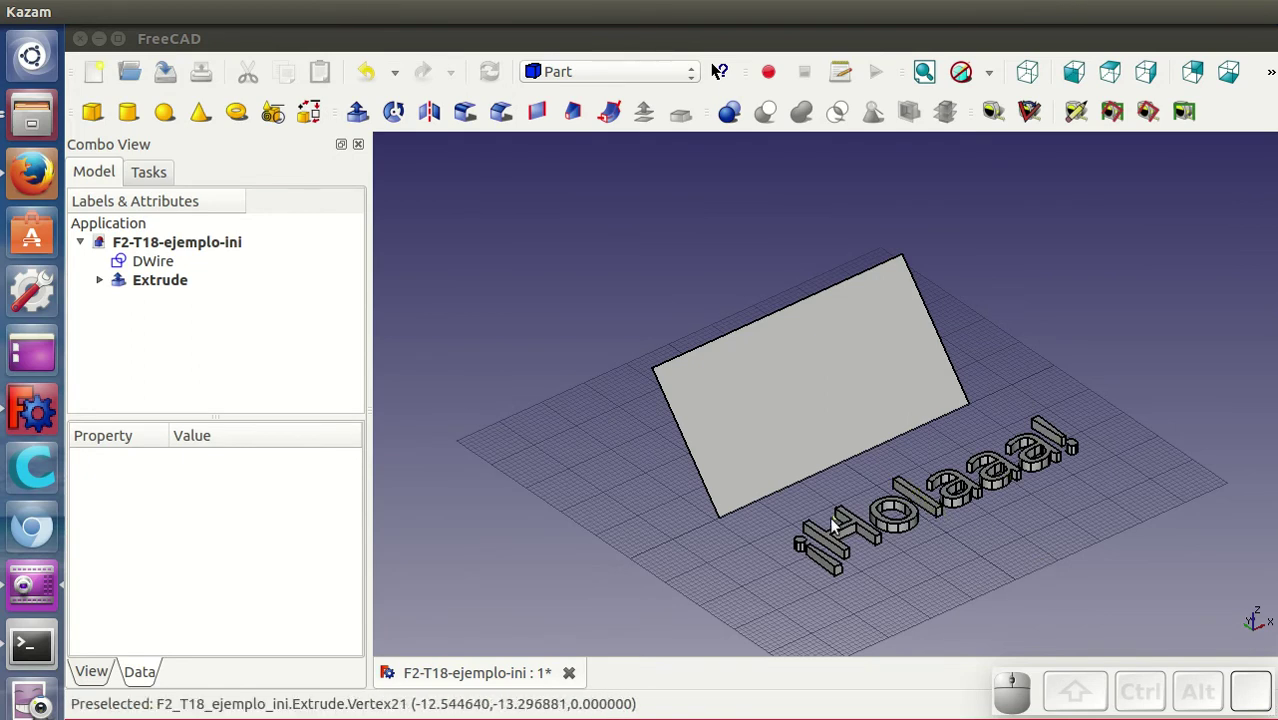
Step: Change the ShapeString inside the Extrude back to ¡Hola! so the solid letters update
{"action": "left_click", "coordinate": [171, 282]}
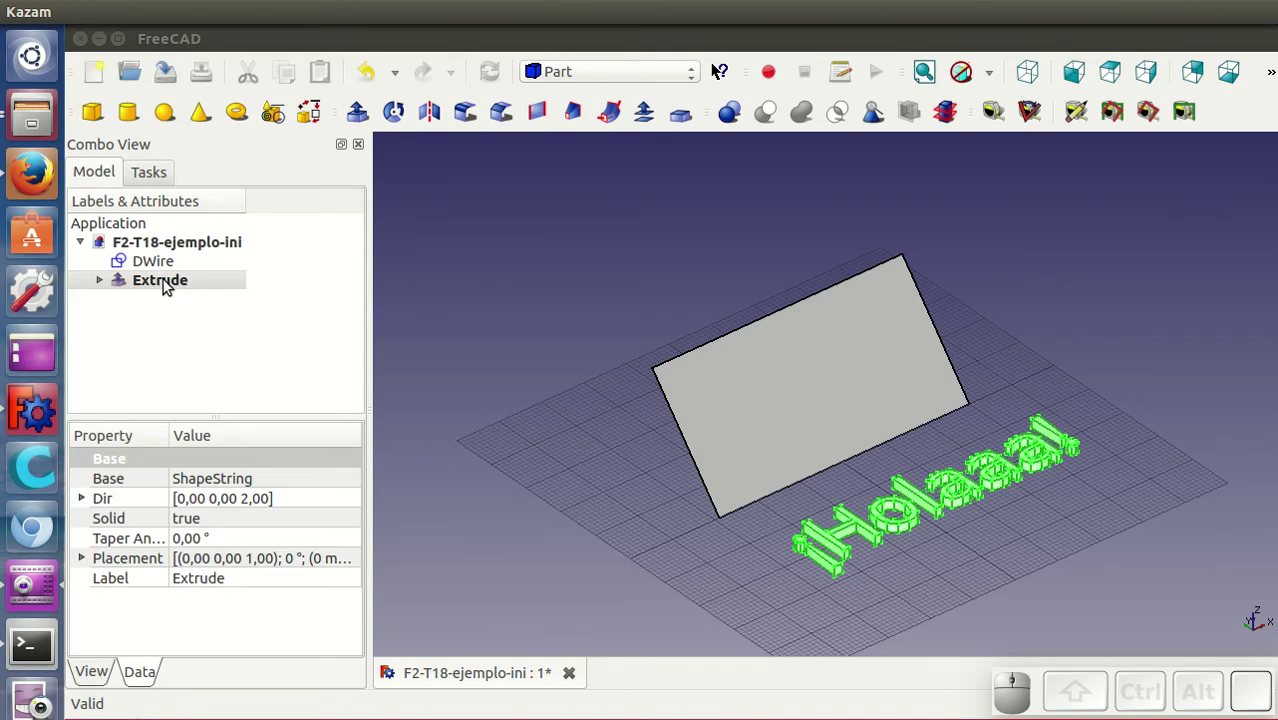
{"action": "left_click", "coordinate": [103, 282]}
{"action": "left_click", "coordinate": [185, 304]}
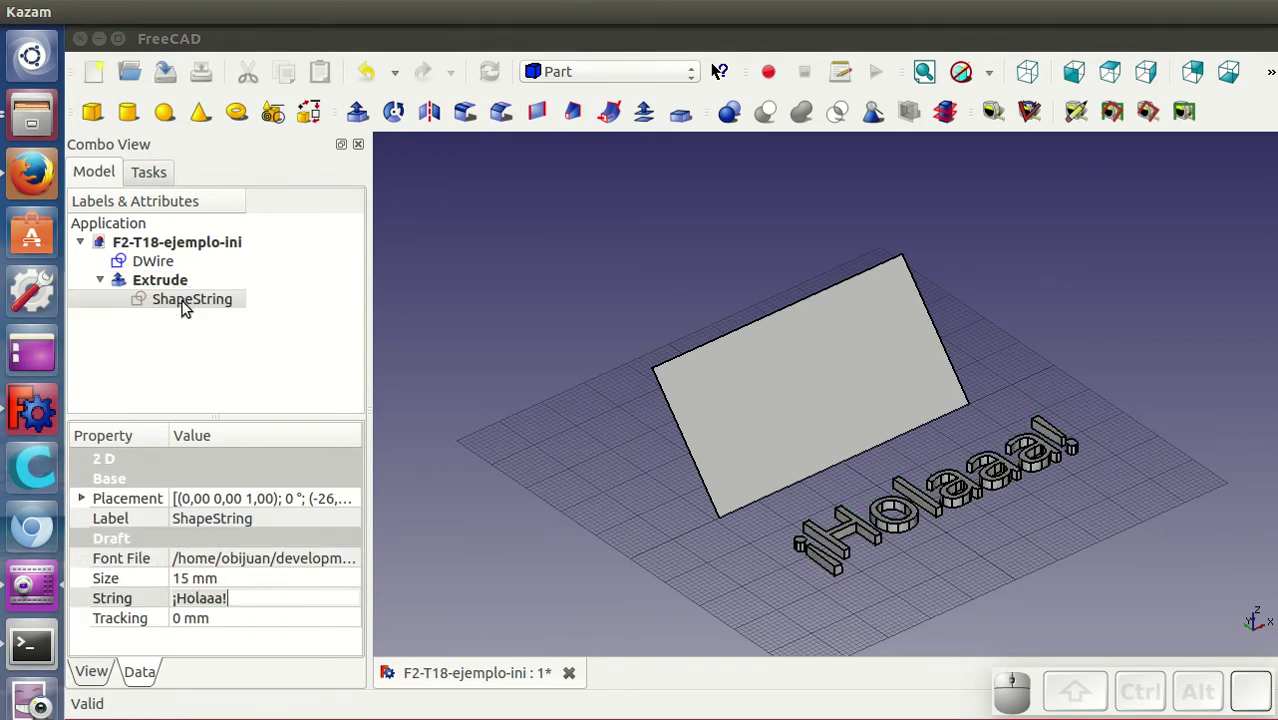
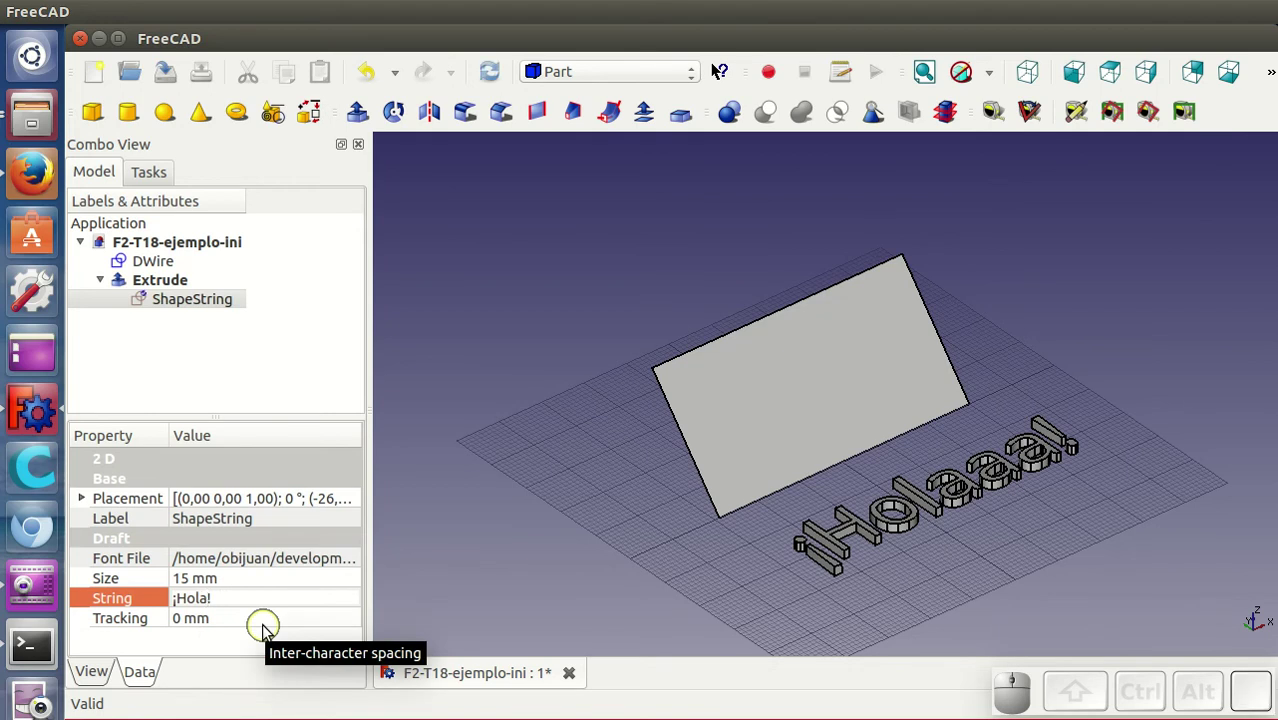
{"action": "key", "text": "Return"}
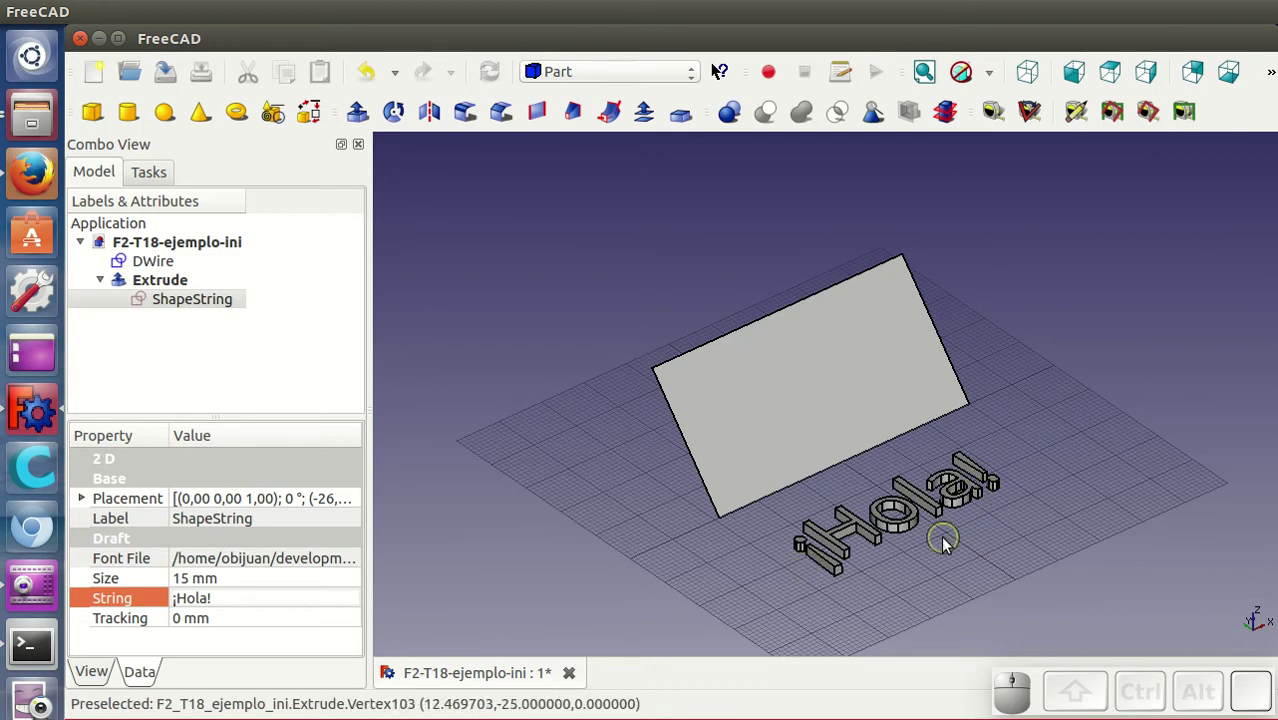
{"action": "left_click_drag", "start_coordinate": [970, 549], "coordinate": [813, 422]}
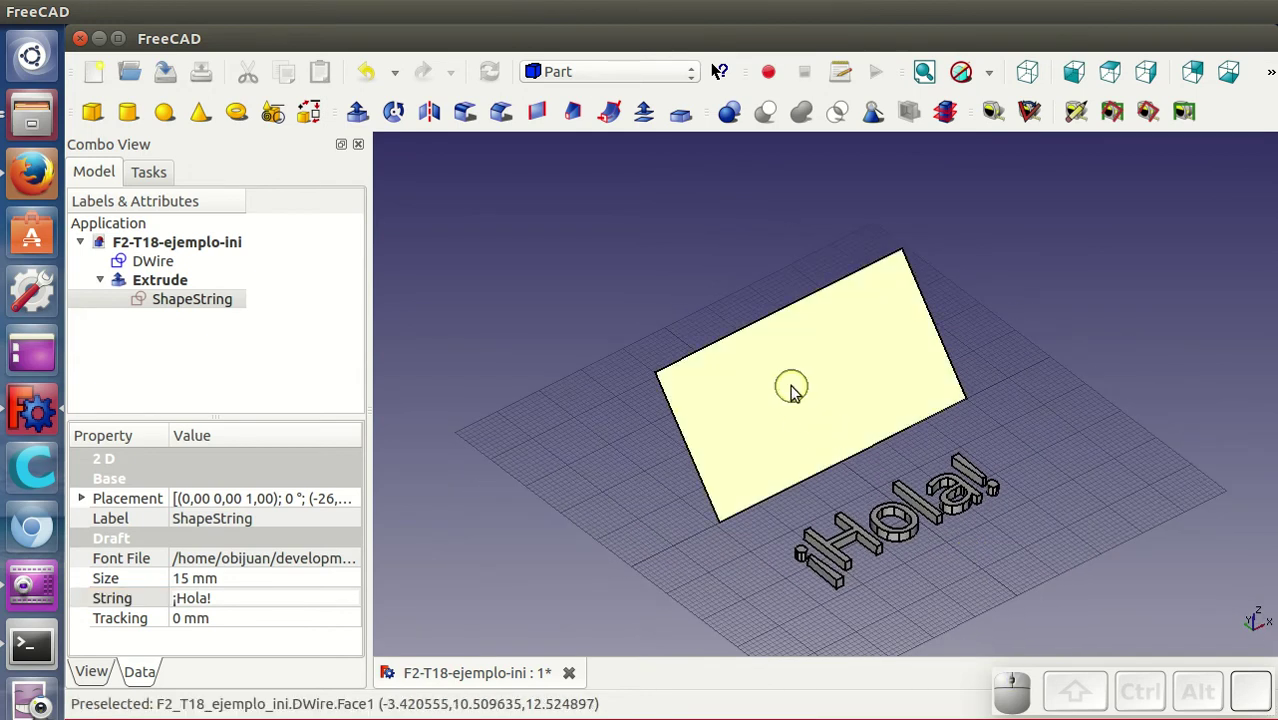
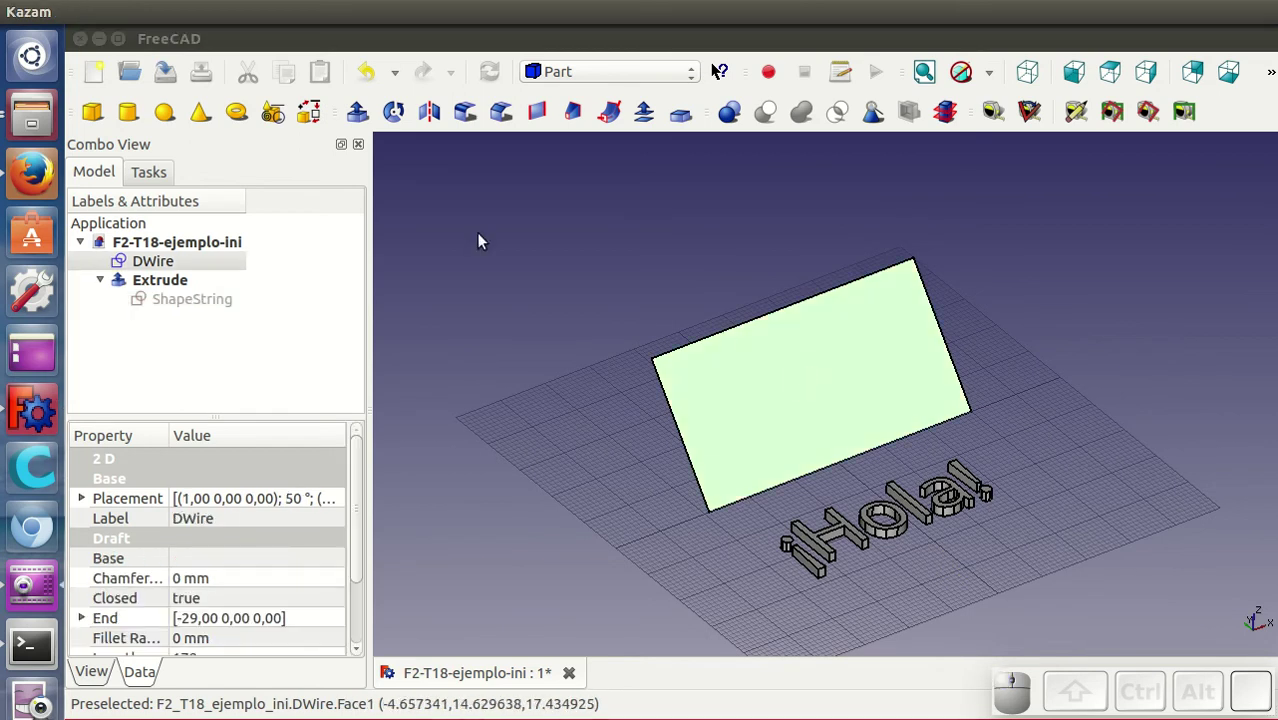
Step: Select the DWire rectangle and the Extrude, then run Part Alignment on them
{"action": "left_click", "coordinate": [601, 287]}
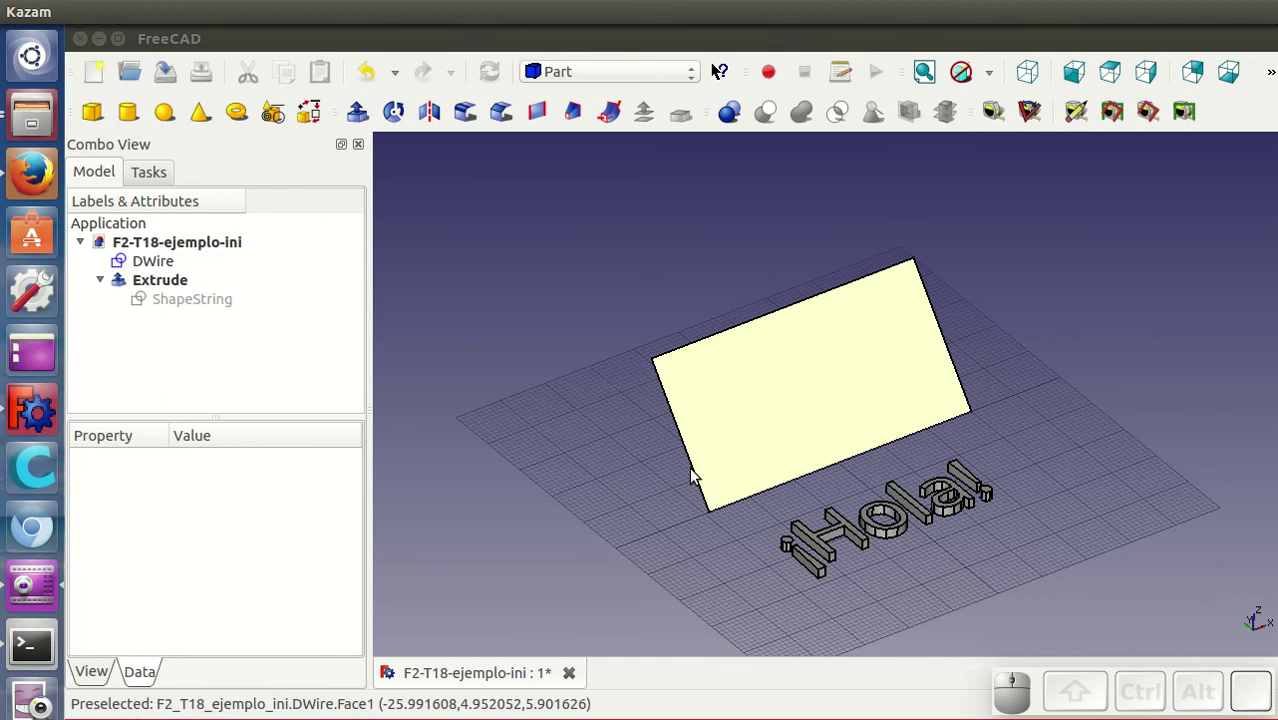
{"action": "left_click", "coordinate": [794, 379]}
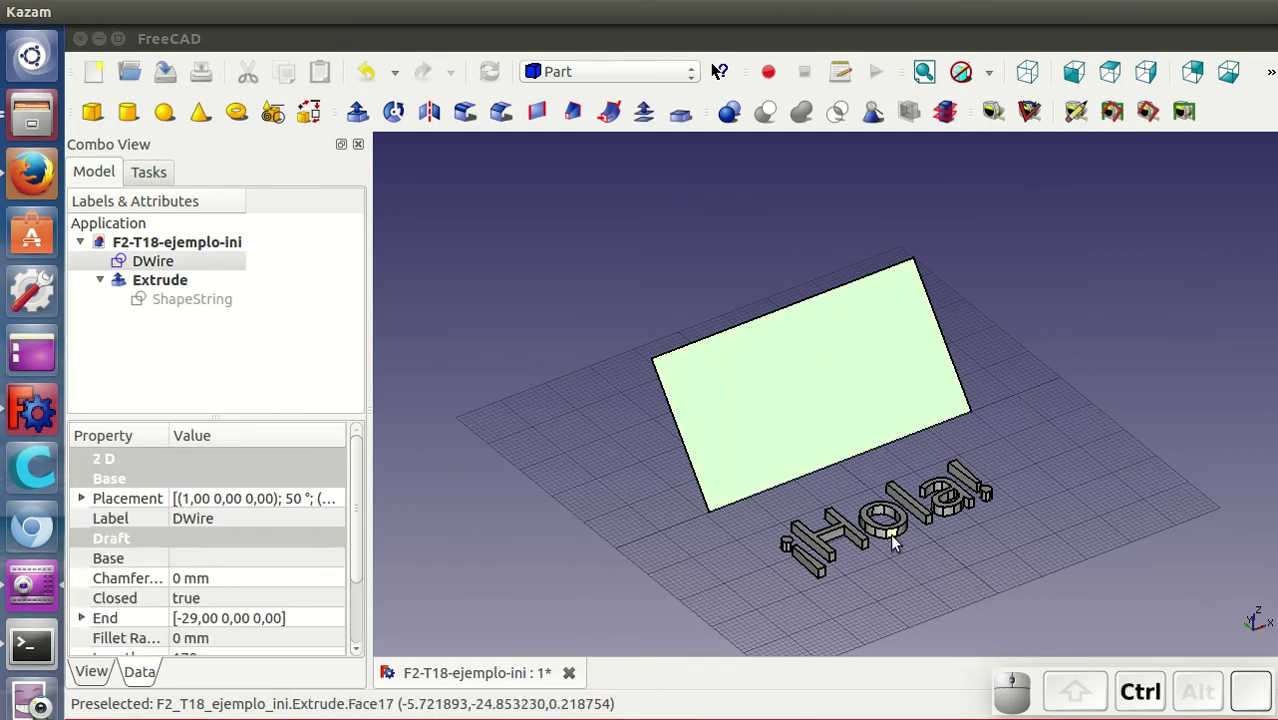
{"action": "left_click", "coordinate": [900, 539]}
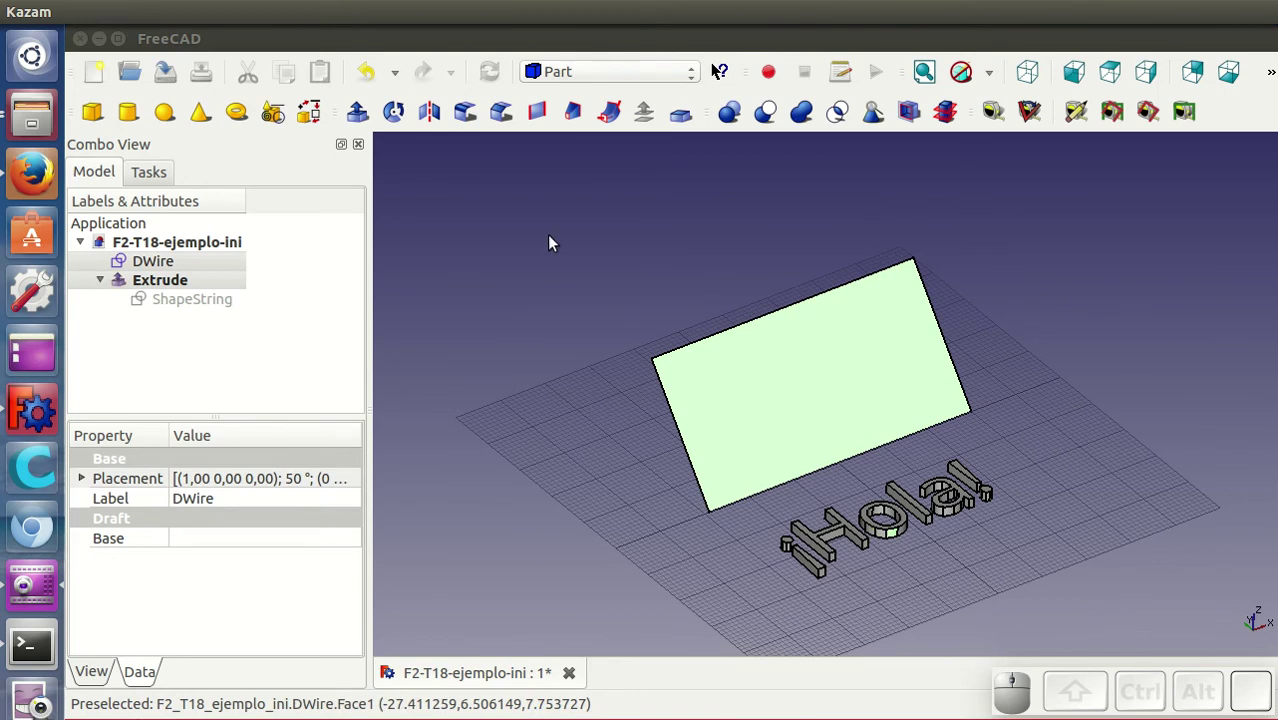
{"action": "left_click", "coordinate": [196, 34]}
{"action": "left_click", "coordinate": [128, 7]}
{"action": "left_click", "coordinate": [180, 40]}
{"action": "left_click", "coordinate": [133, 13]}
{"action": "left_click", "coordinate": [190, 310]}
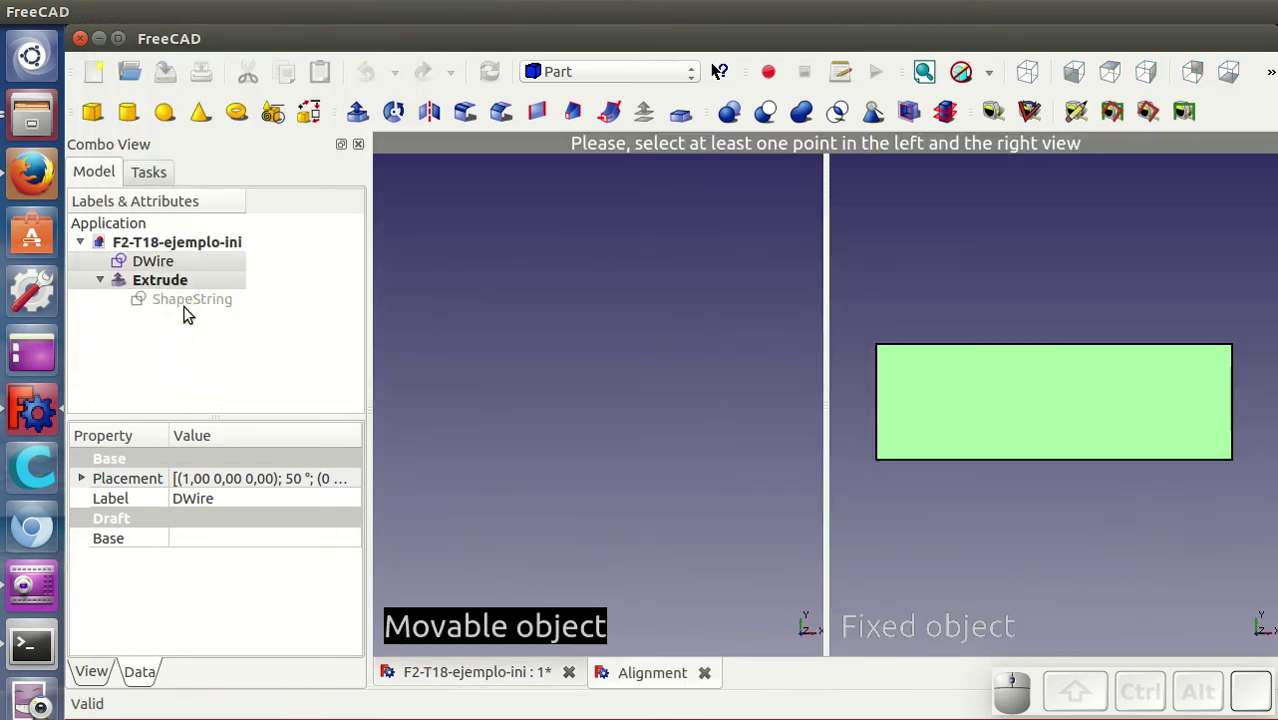
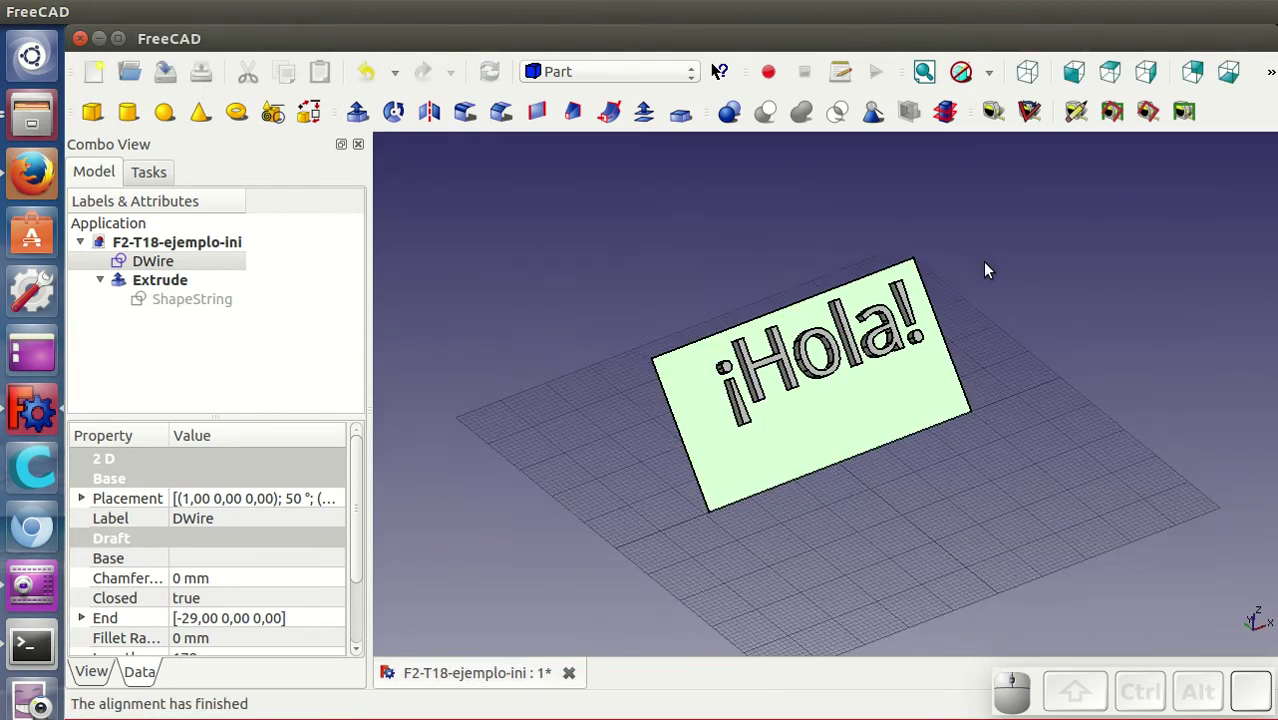
Step: In the Draft workbench, set the working plane to the tilted rectangle's face and select the text solid
{"action": "left_click", "coordinate": [840, 440]}
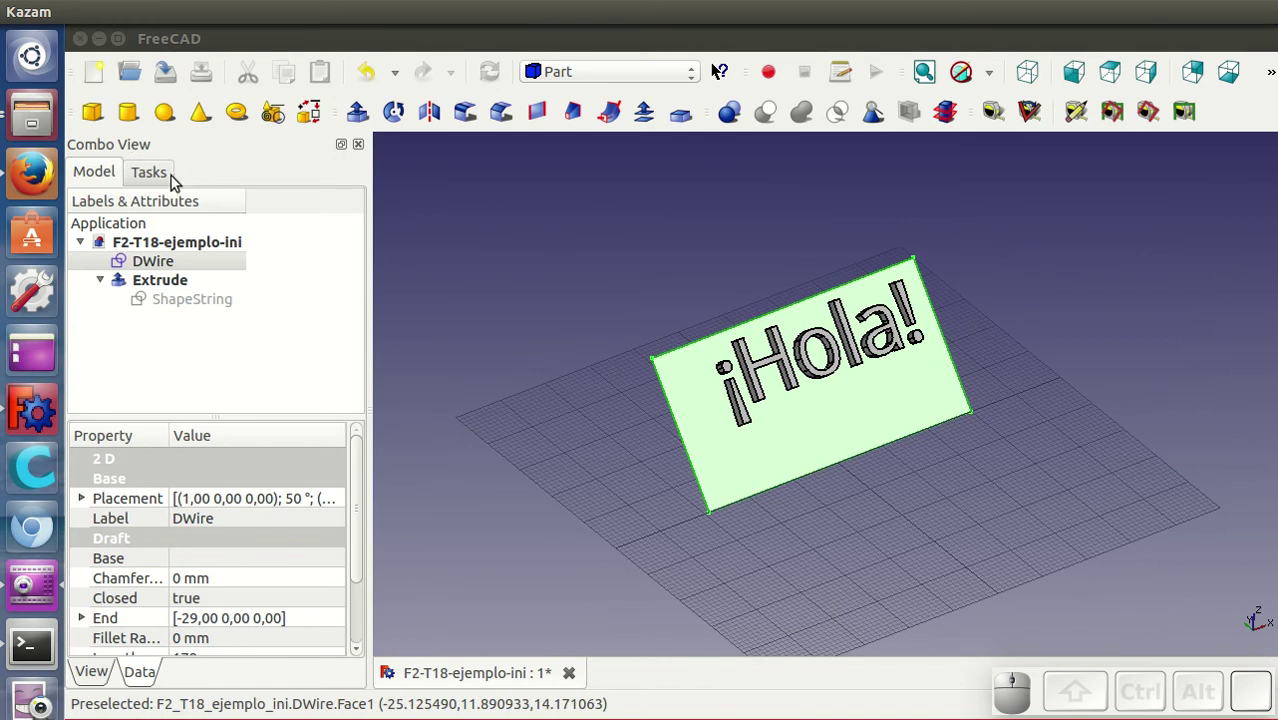
{"action": "left_click", "coordinate": [580, 66]}
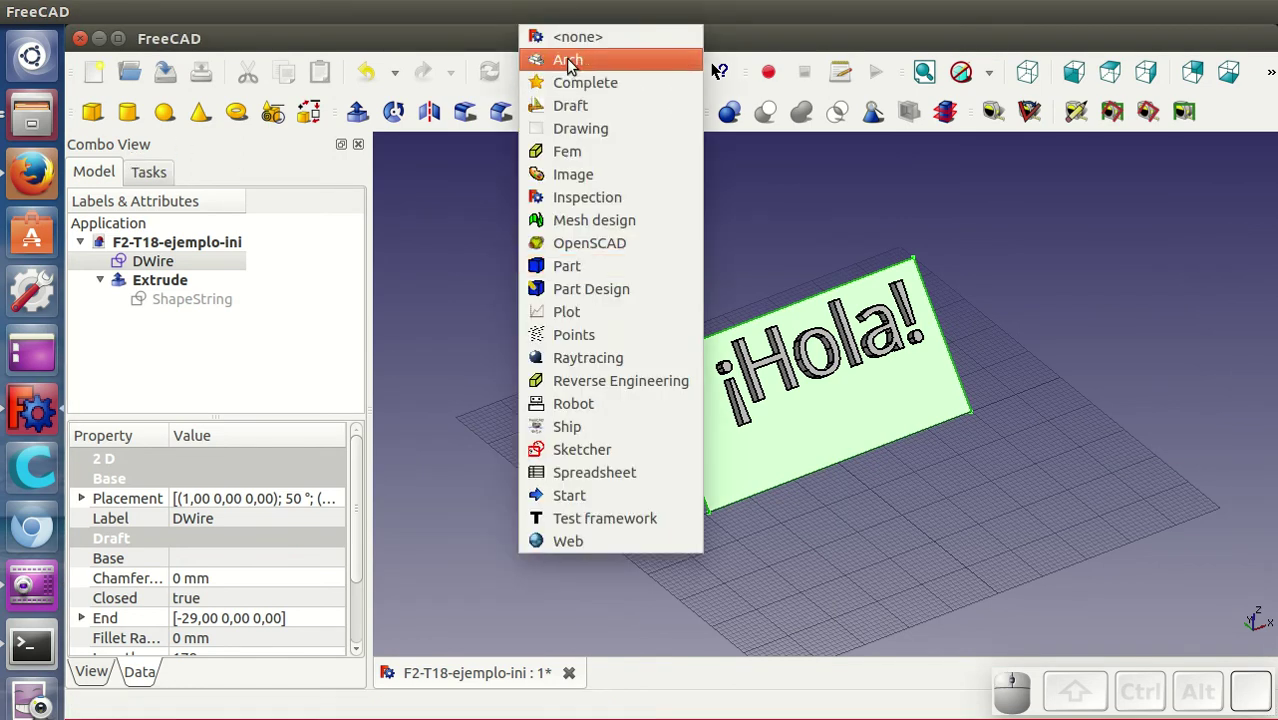
{"action": "left_click", "coordinate": [575, 114]}
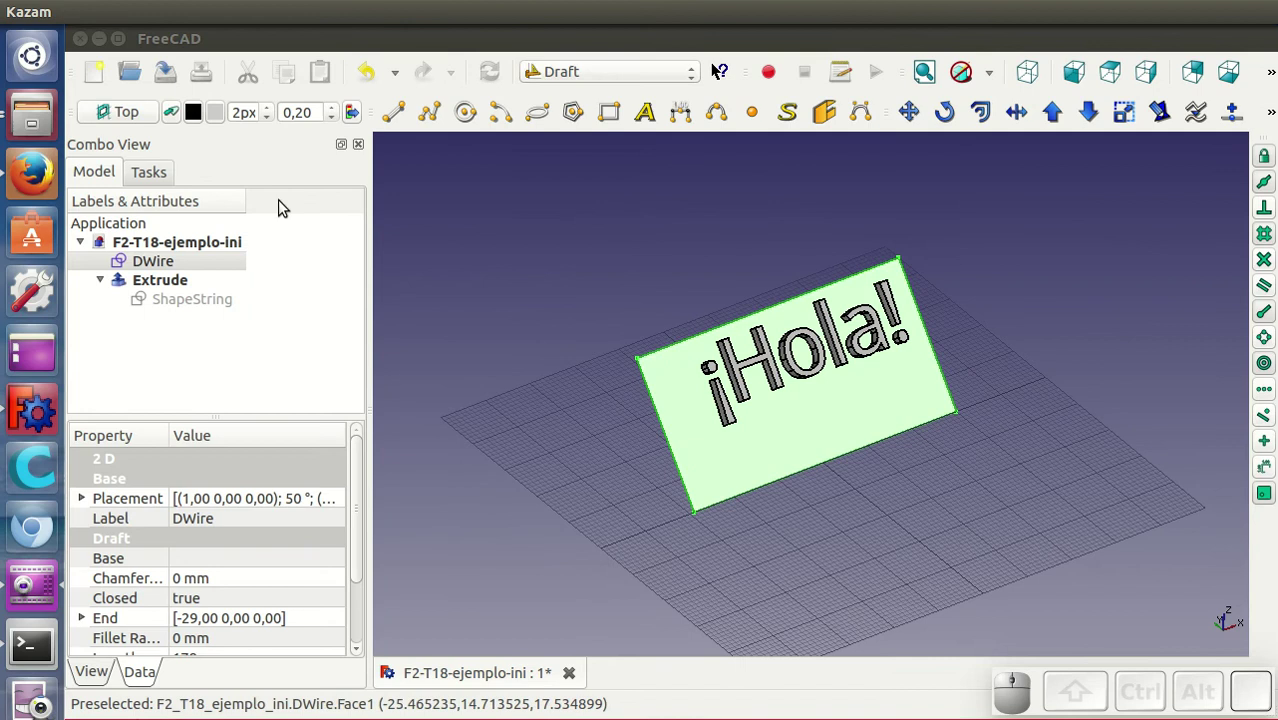
{"action": "left_click", "coordinate": [144, 119]}
{"action": "left_click", "coordinate": [783, 453]}
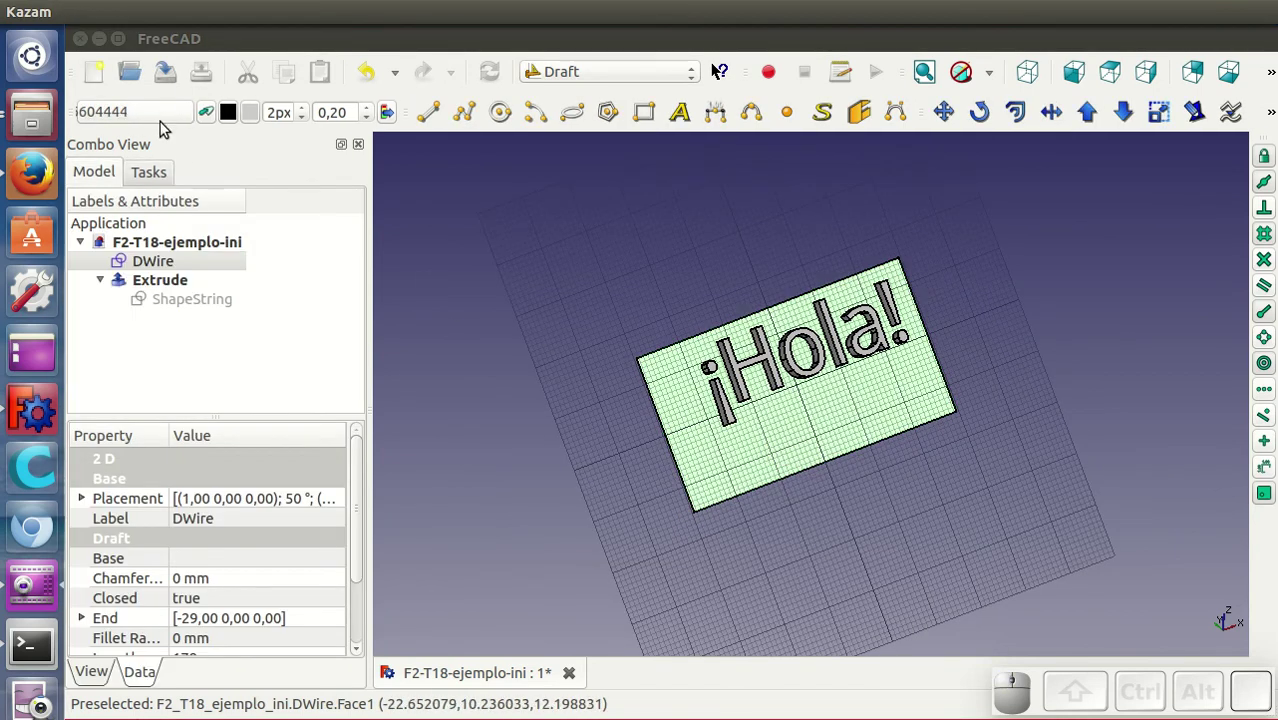
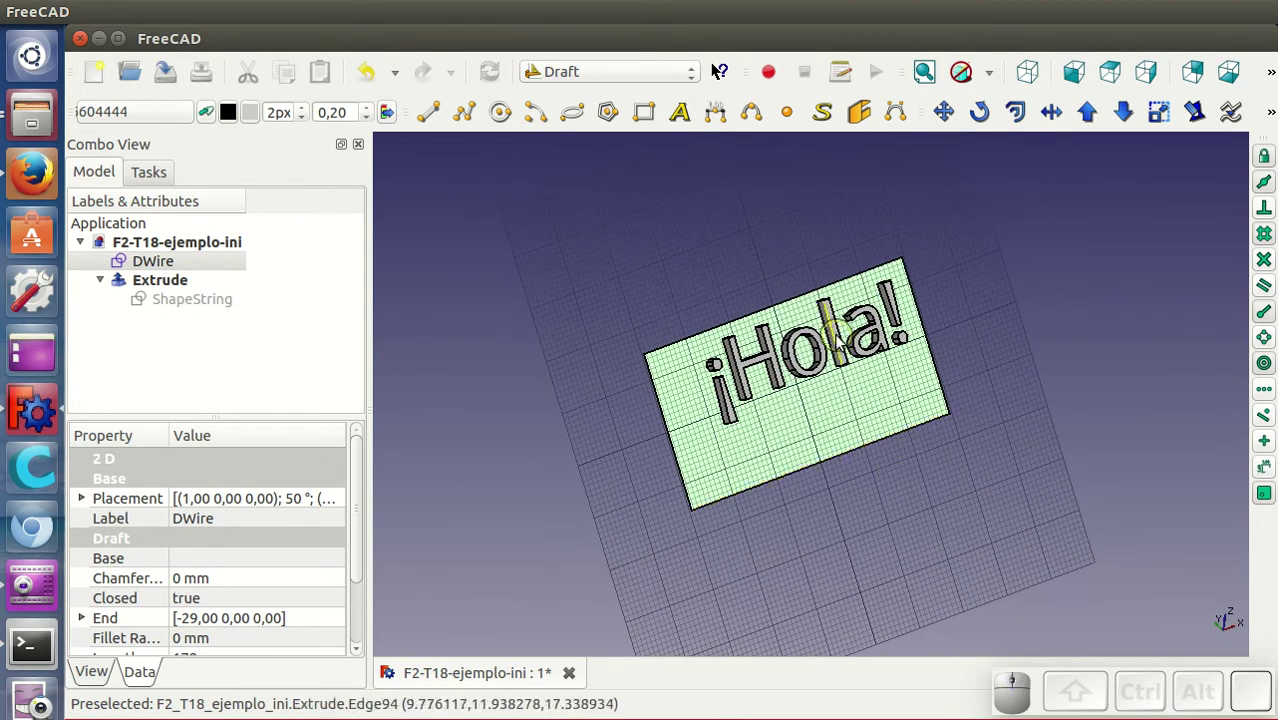
{"action": "left_click", "coordinate": [845, 334]}
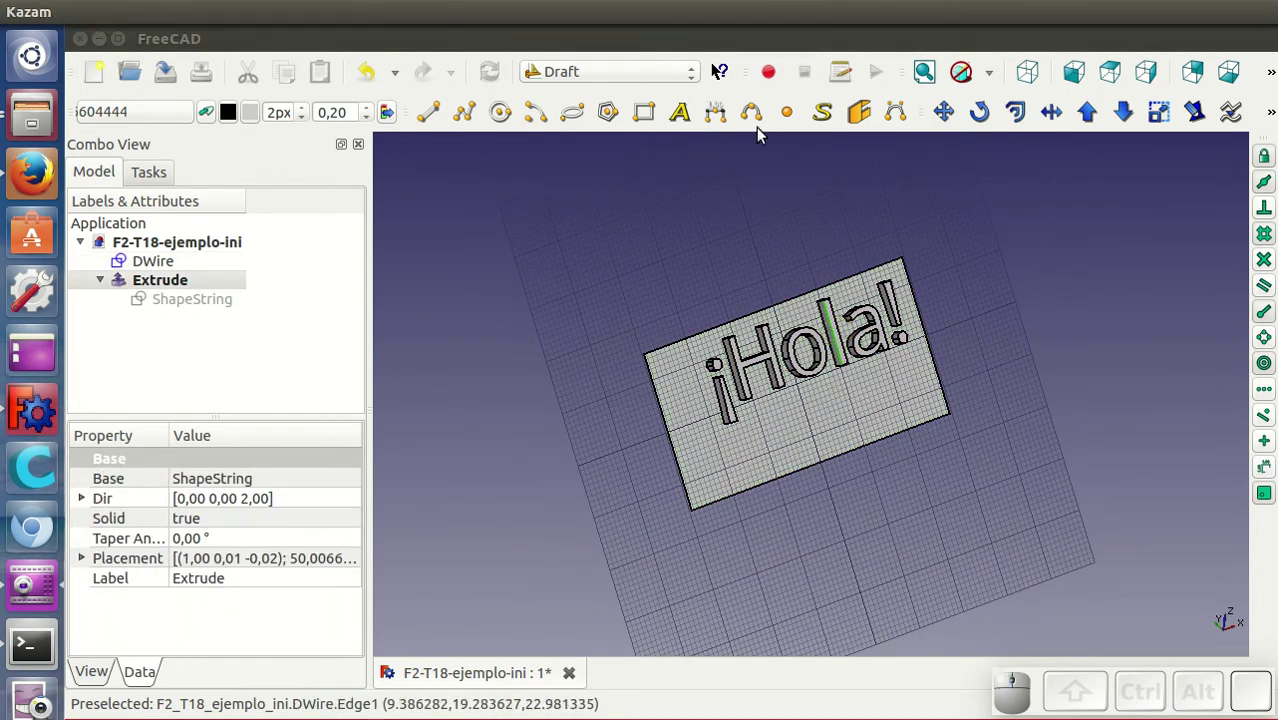
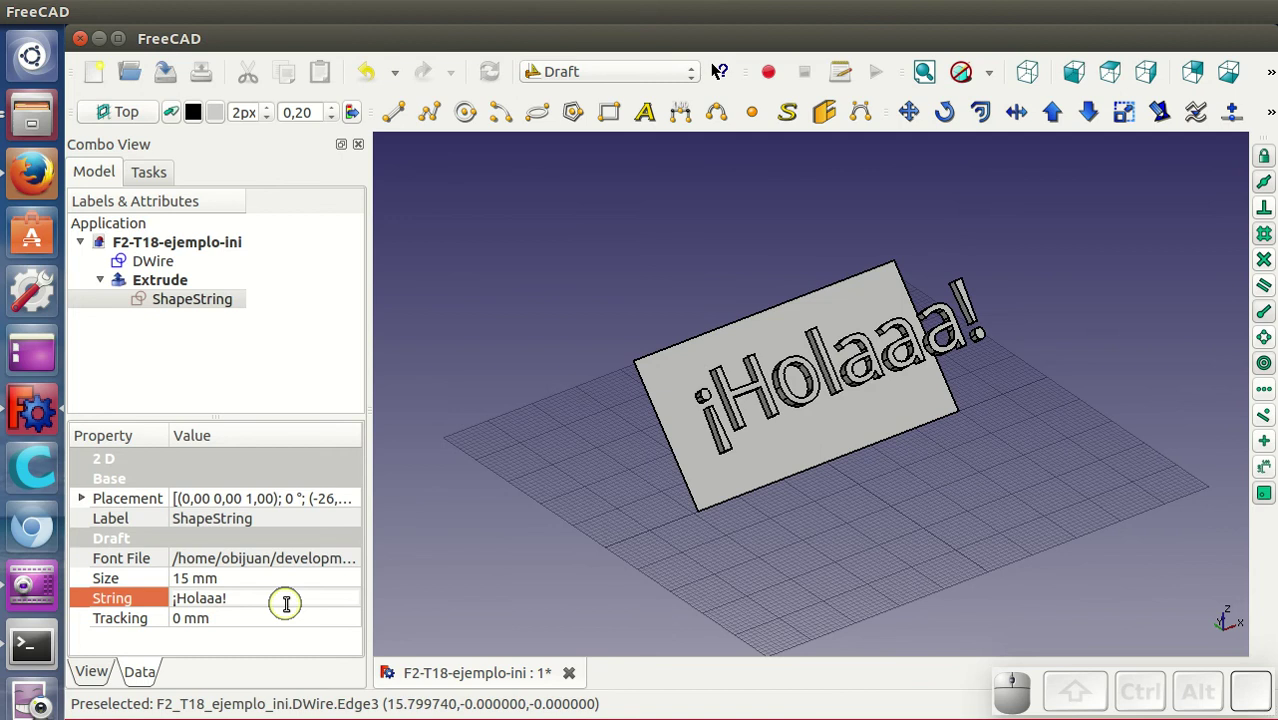
Step: Trim the ShapeString text back to '¡Hola!' and confirm it
{"action": "key", "text": "BackSpace"}
{"action": "key", "text": "Return"}
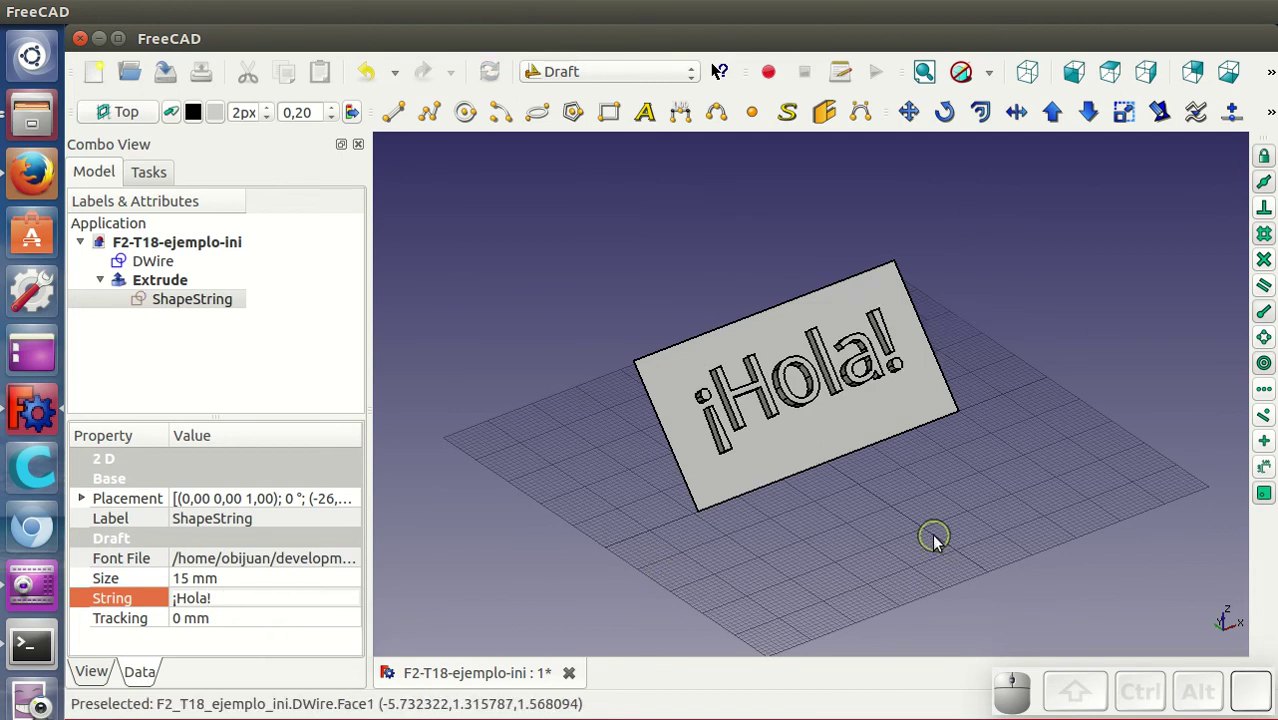
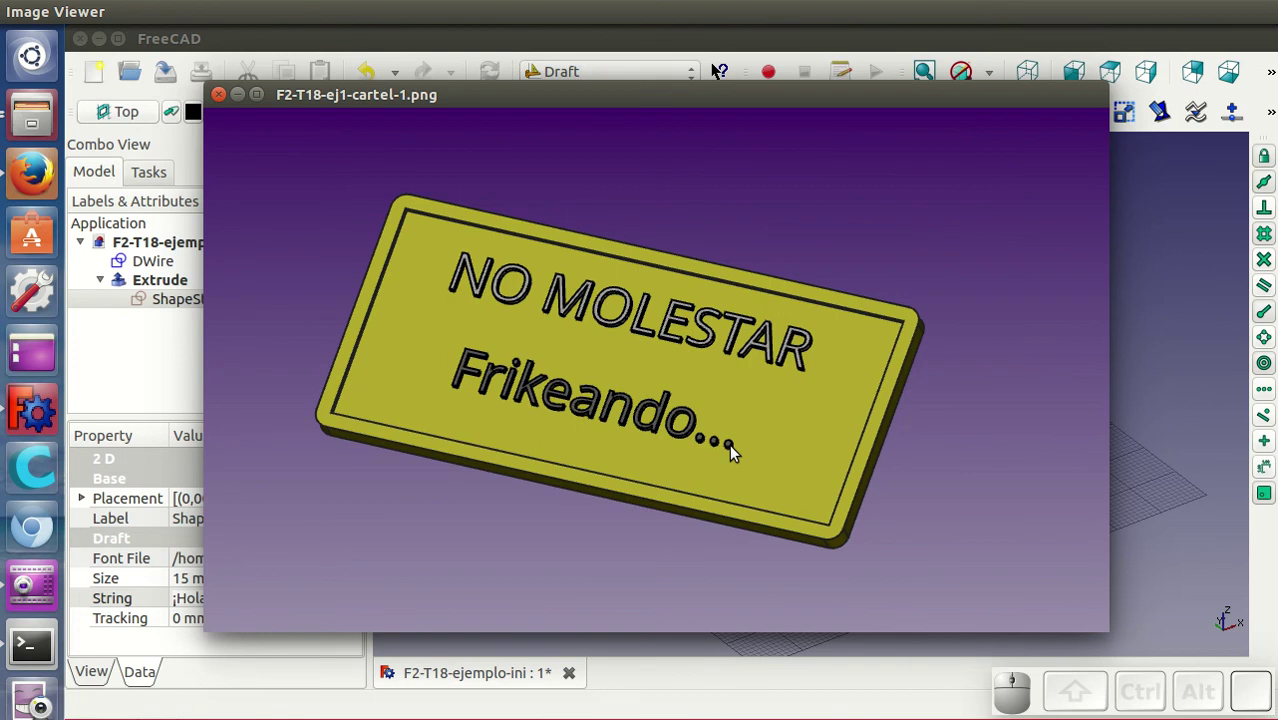
Step: Advance to the NO MOLESTAR sign's dimensioned drawing and zoom in to read it
{"action": "key", "text": "Right"}
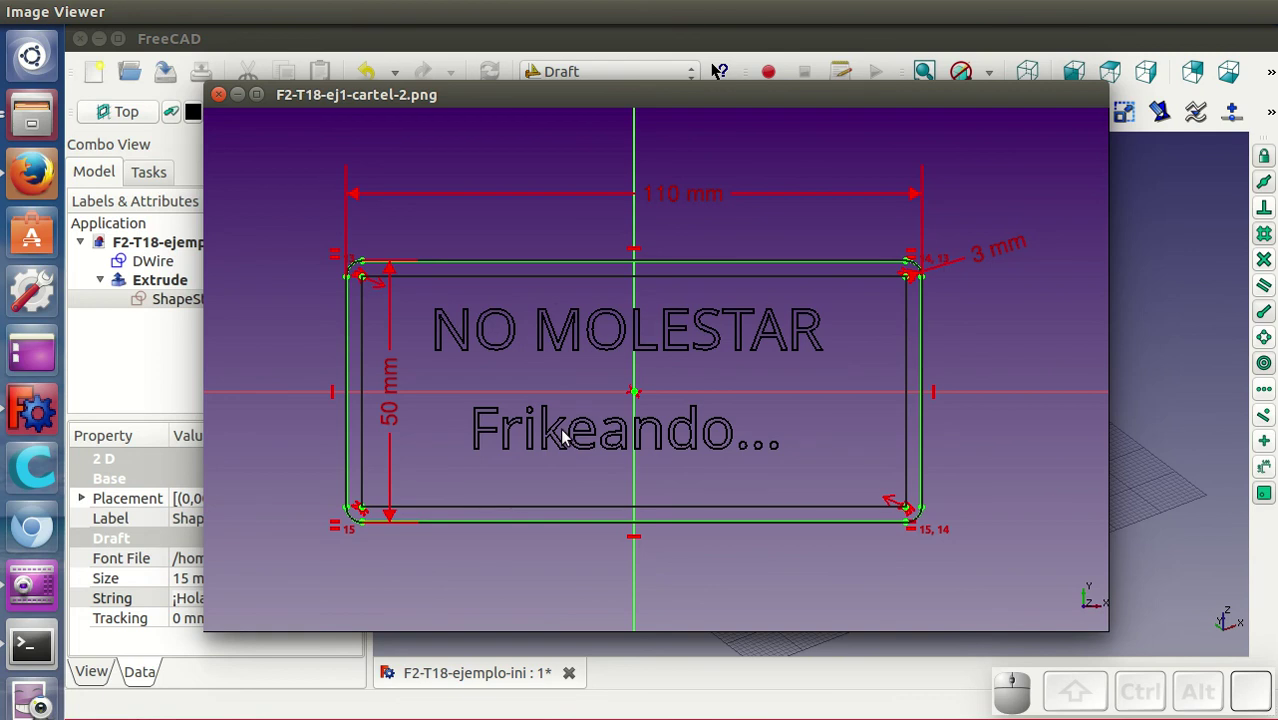
{"action": "scroll", "scroll_direction": "up", "scroll_amount": 3}
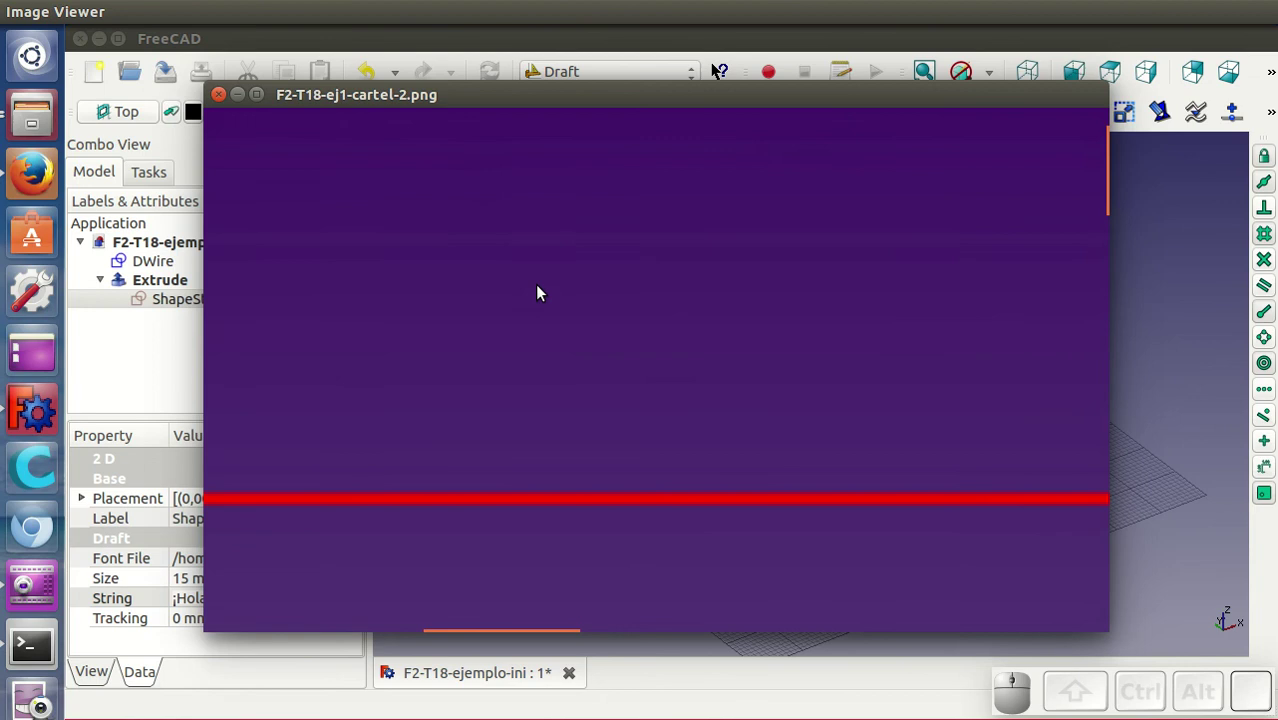
{"action": "scroll", "scroll_direction": "down", "scroll_amount": 3}
Step: Step through the mesa-2, teclado-1 and teclado-2 exercise images
{"action": "key", "text": "Right"}
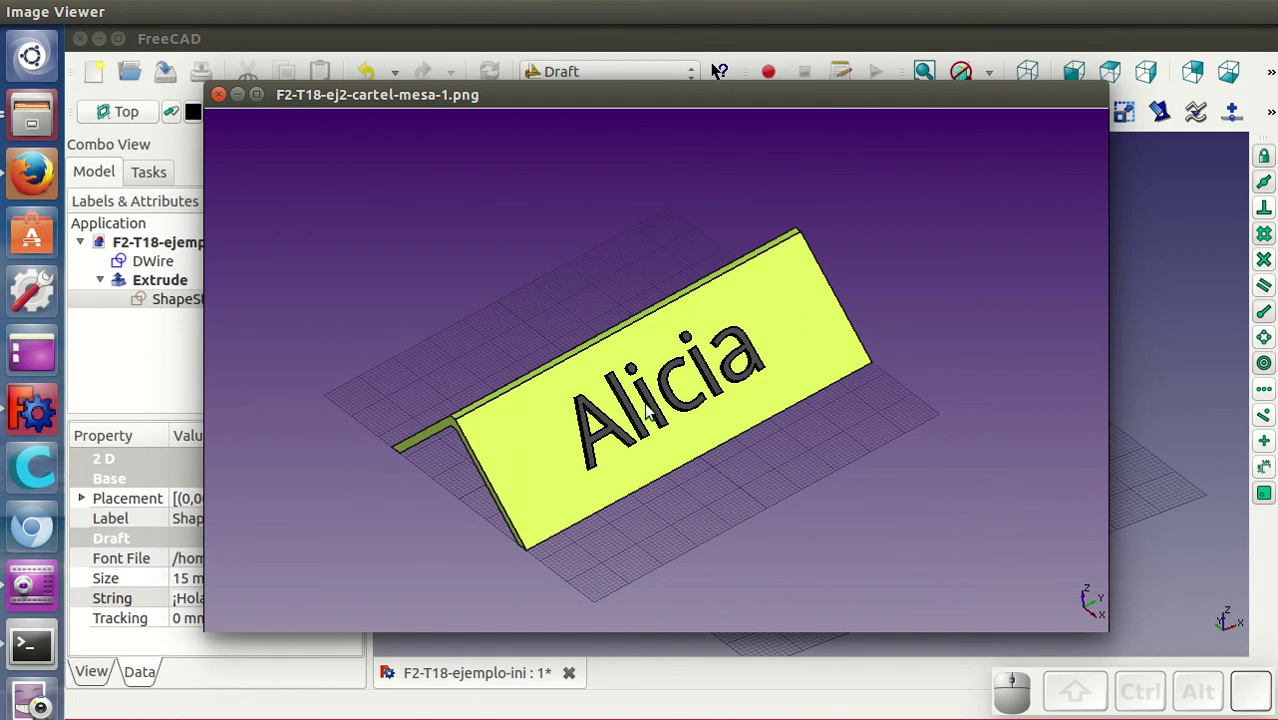
{"action": "key", "text": "Right"}
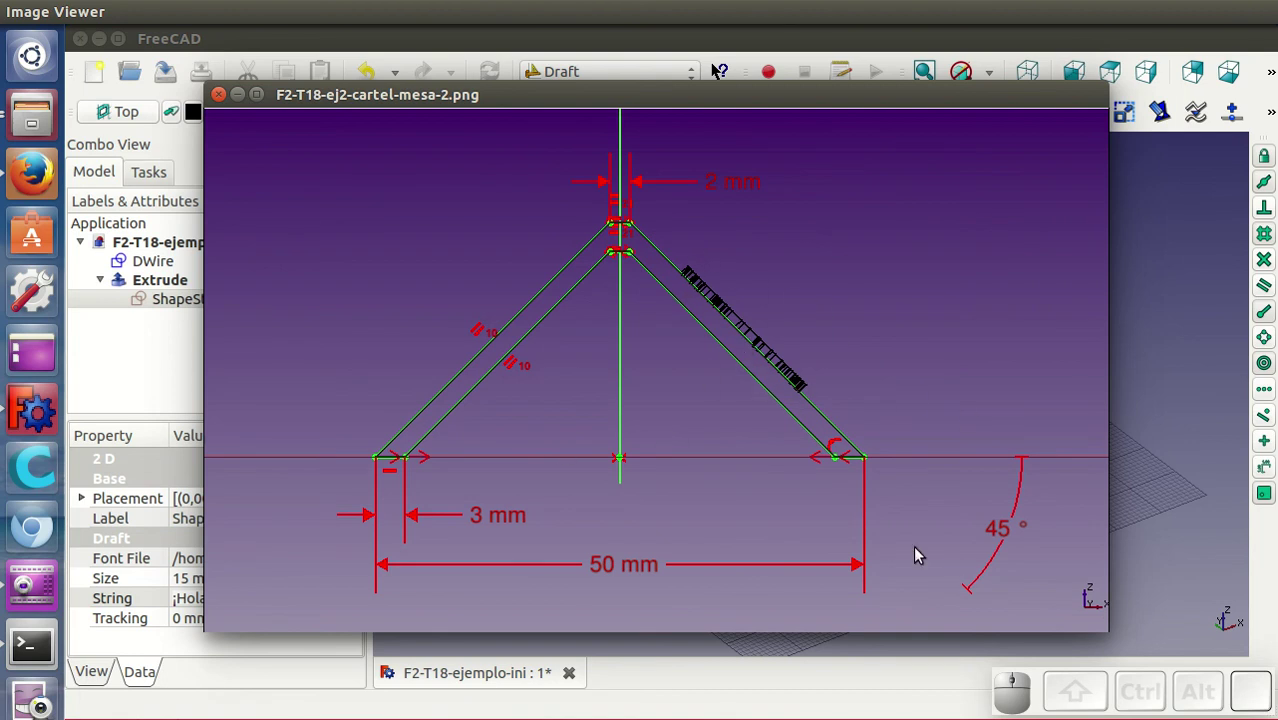
{"action": "key", "text": "Right"}
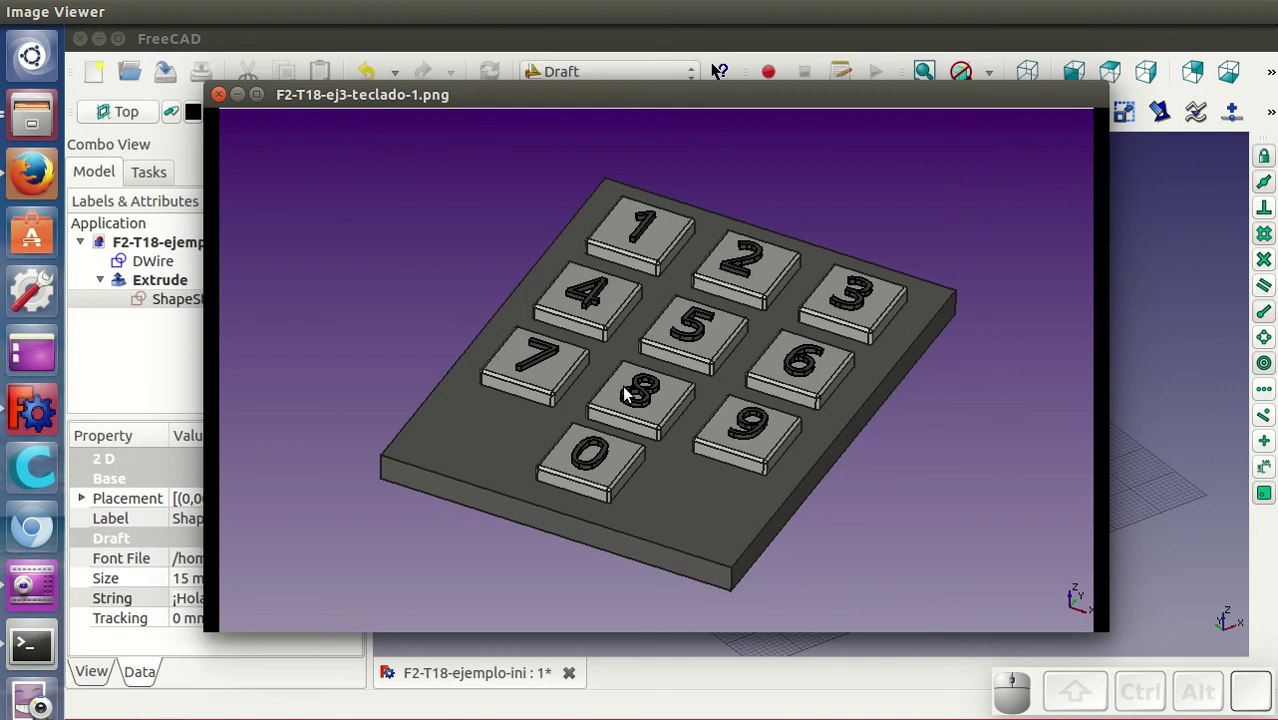
{"action": "key", "text": "Right"}
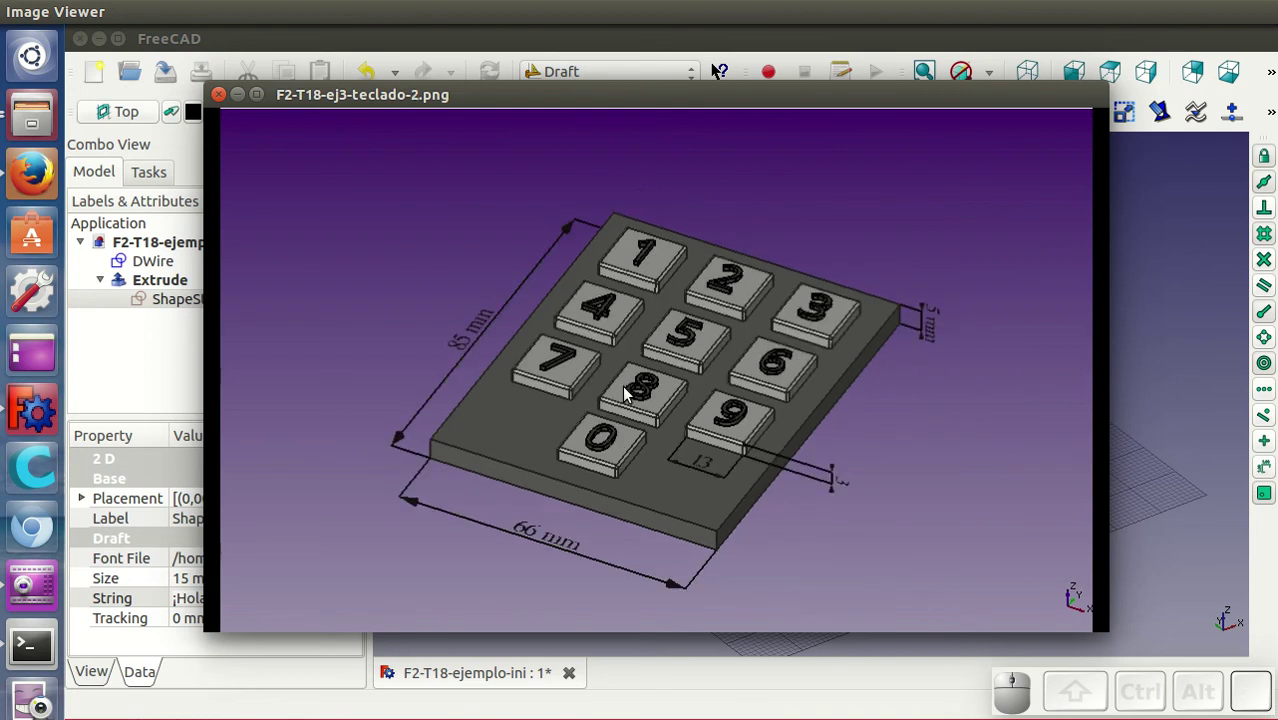